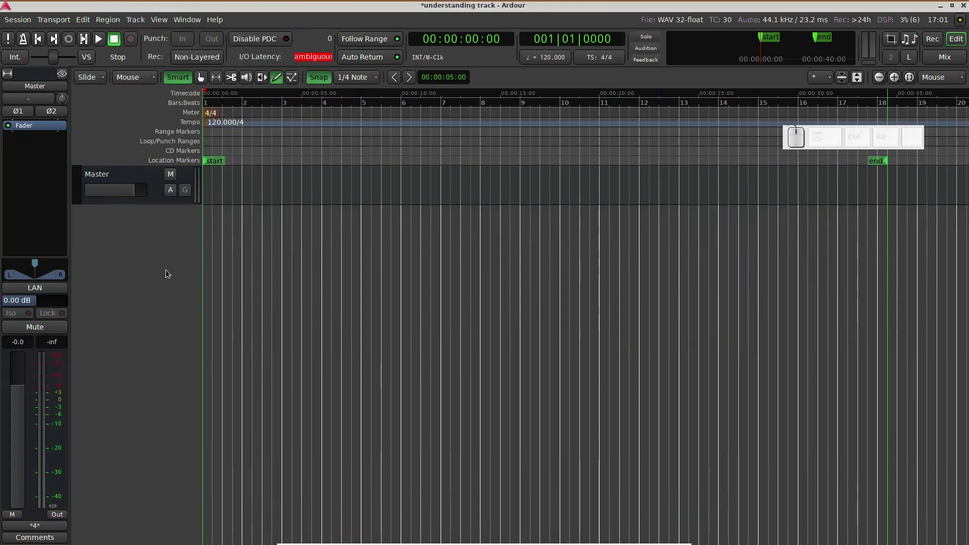
Add a stereo audio track (Audio 1) from the Add Track/Bus/VCA window
{"action": "right_click", "coordinate": [132, 246]}
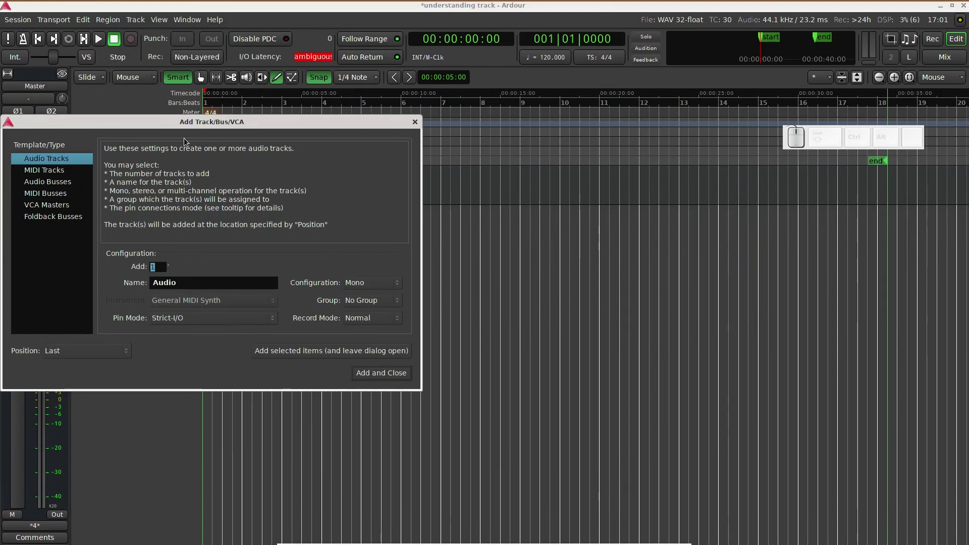
{"action": "left_click_drag", "start_coordinate": [195, 128], "coordinate": [524, 130]}
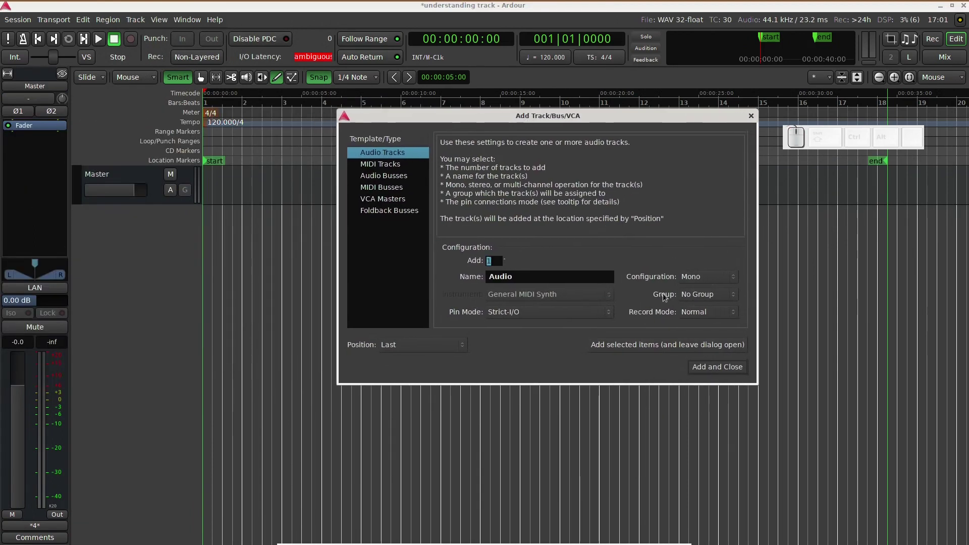
{"action": "left_click", "coordinate": [697, 279]}
{"action": "left_click", "coordinate": [694, 290]}
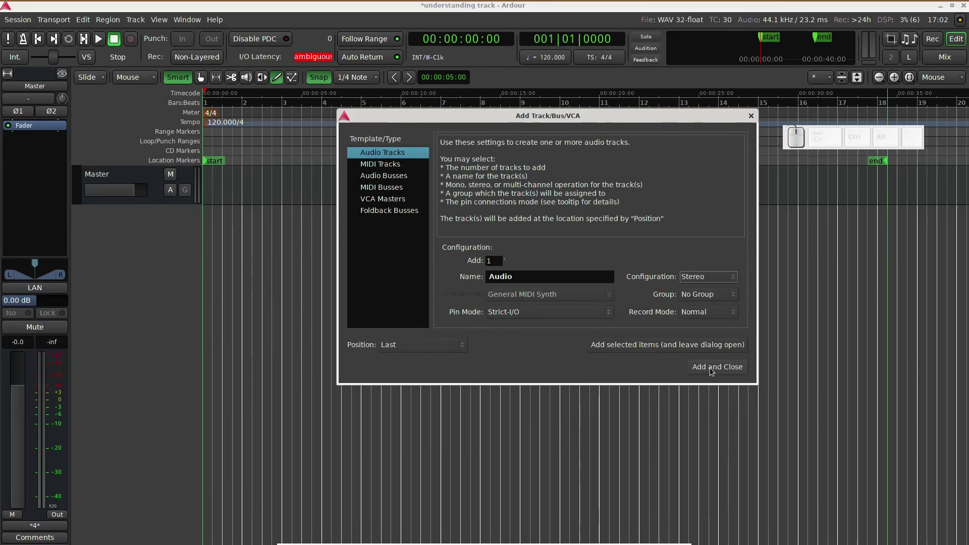
{"action": "left_click", "coordinate": [711, 369]}
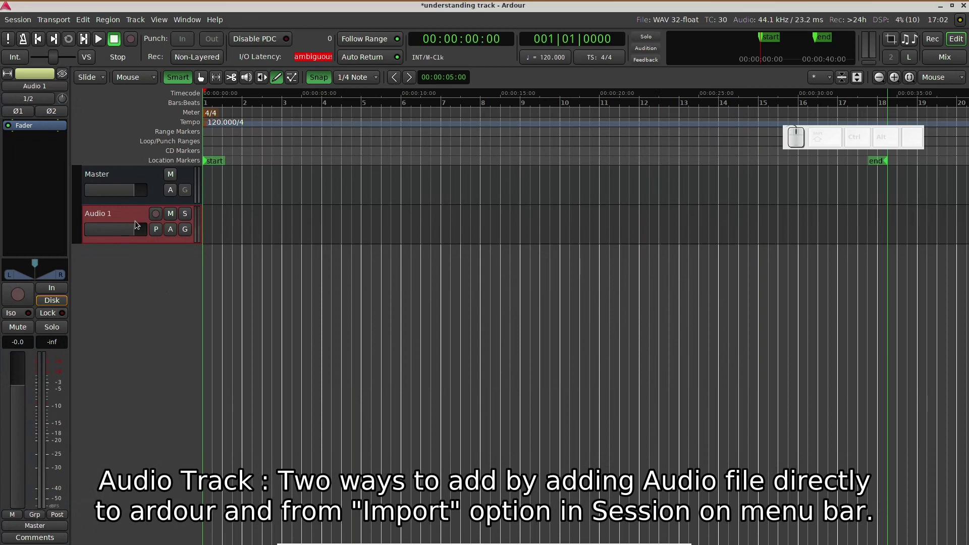
Via Session > Import, preview sound files and import running-water (2) as a new track
{"action": "left_click", "coordinate": [383, 216]}
{"action": "left_click", "coordinate": [382, 209]}
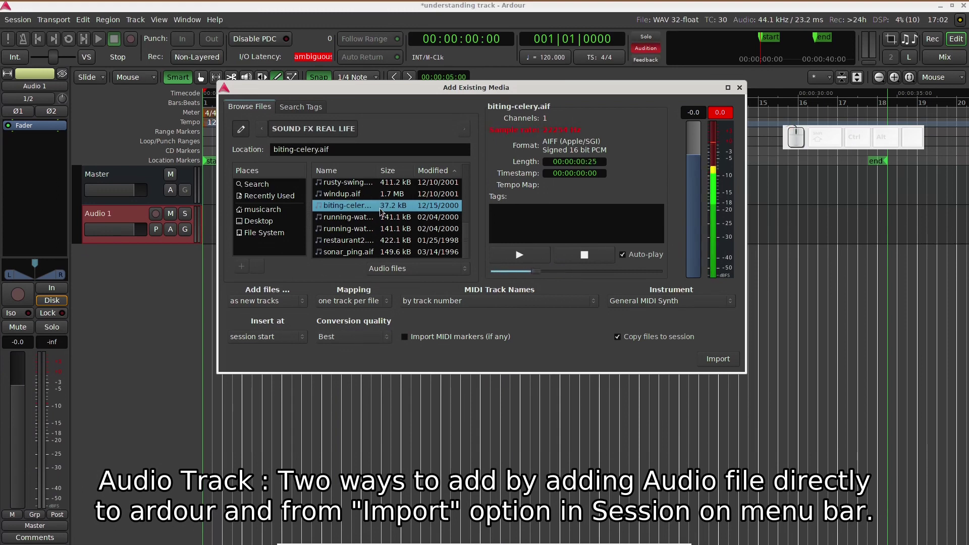
{"action": "left_click", "coordinate": [382, 194]}
{"action": "left_click", "coordinate": [370, 253]}
{"action": "left_click", "coordinate": [380, 228]}
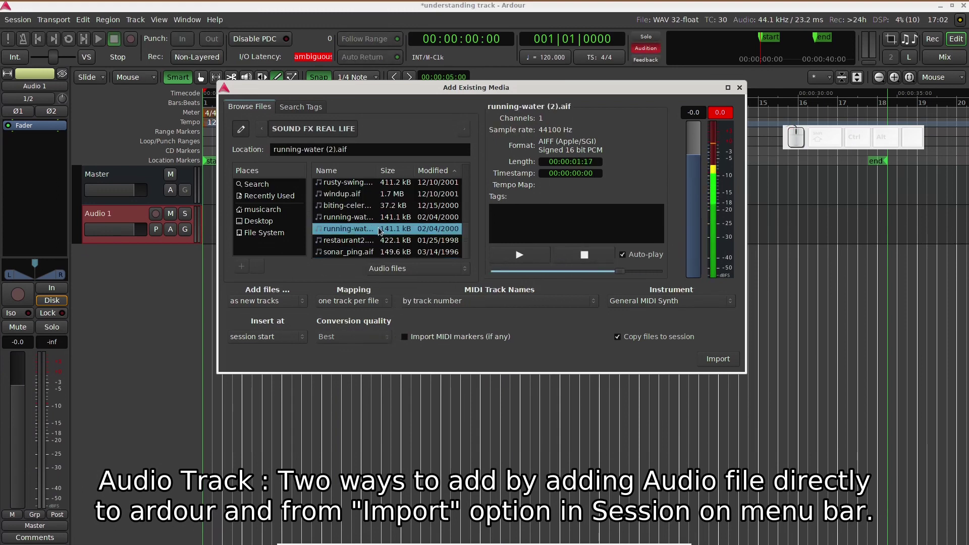
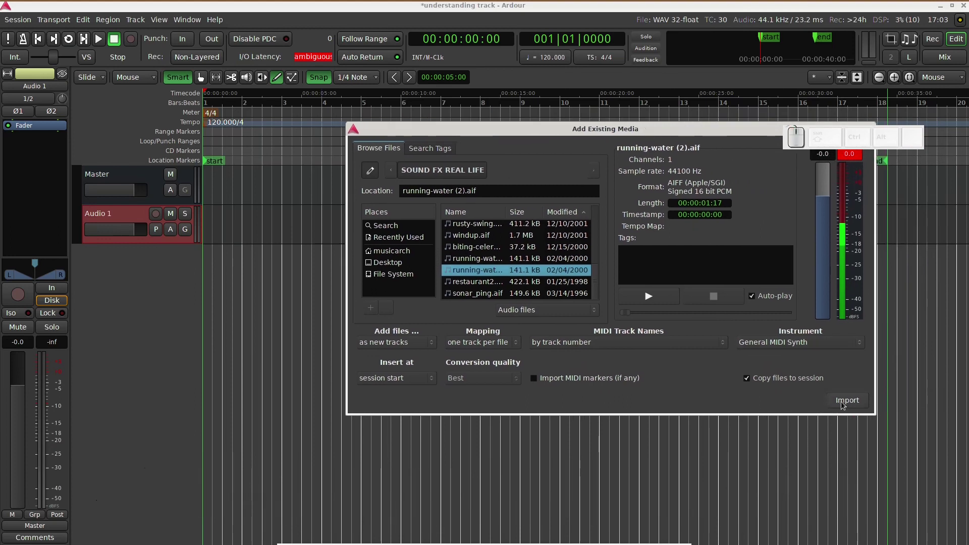
{"action": "left_click", "coordinate": [843, 403]}
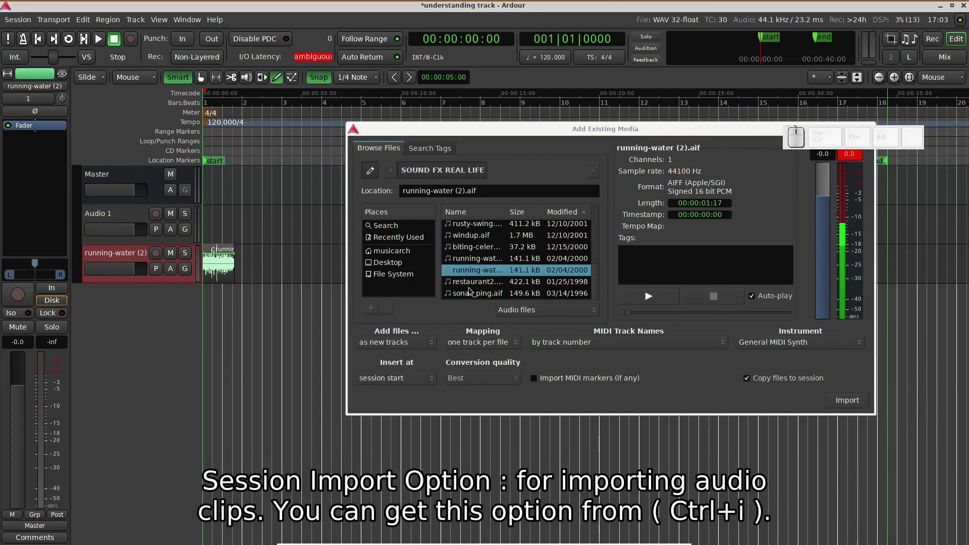
Preview the restaurant2 file for the Audio 1 track
{"action": "left_click", "coordinate": [487, 286]}
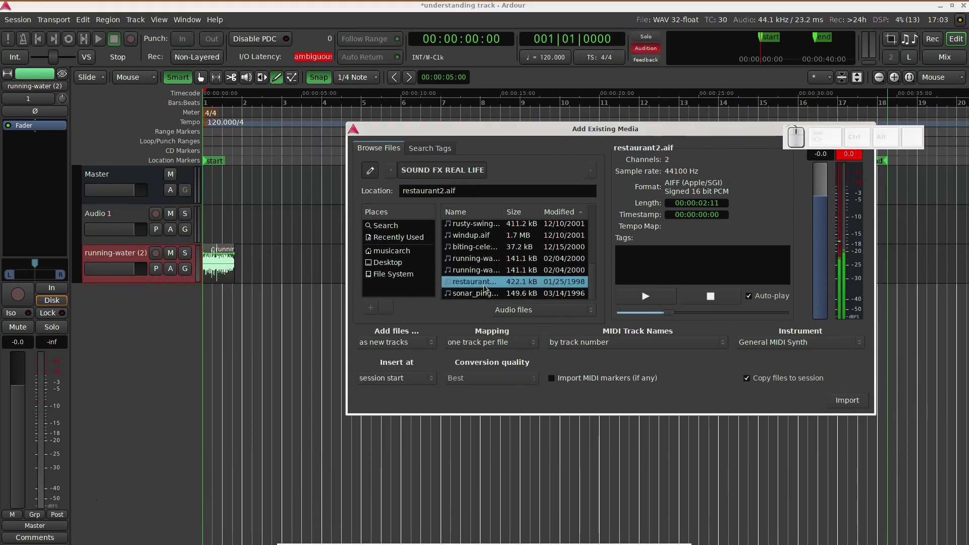
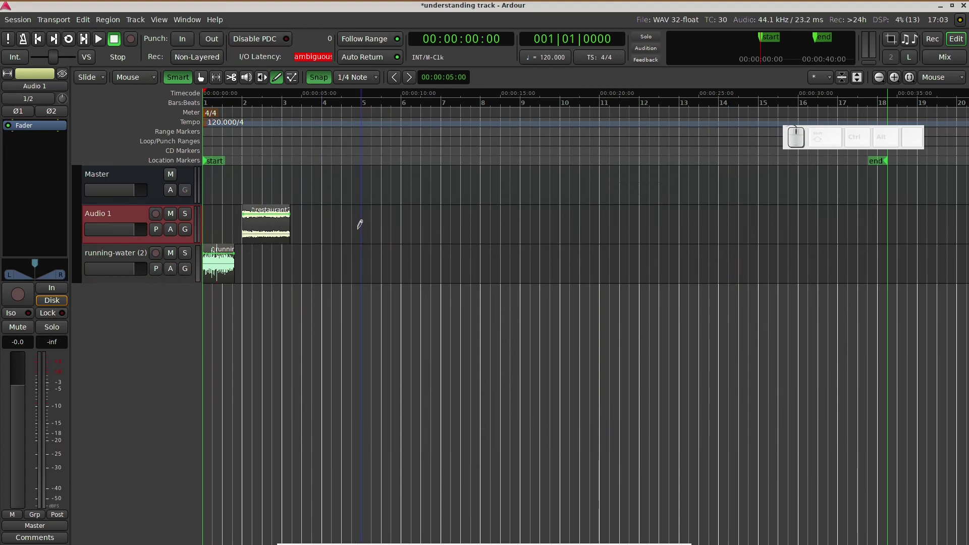
With the Grab tool, align restaurant2 on Audio 1 to session start and audition playback
{"action": "key", "text": "g"}
{"action": "left_click", "coordinate": [275, 234]}
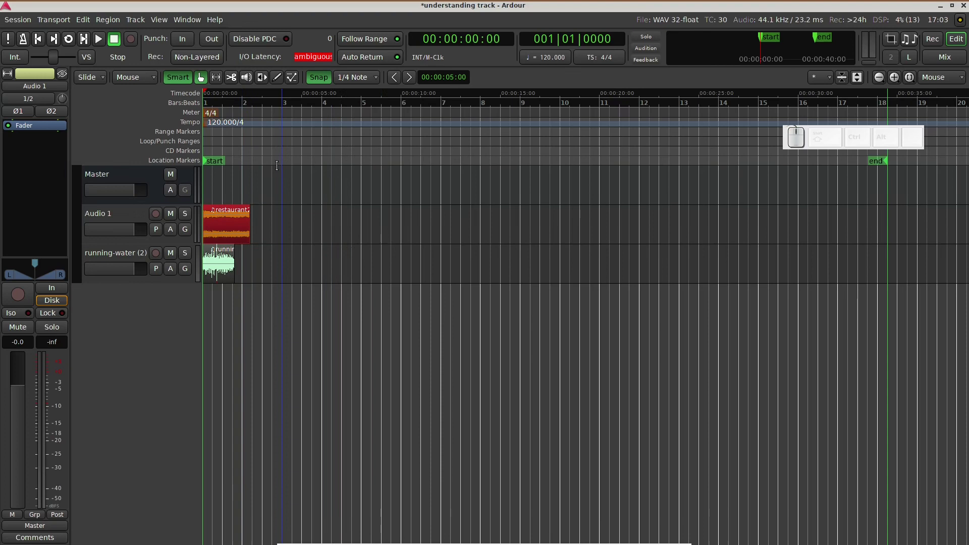
{"action": "key", "text": "space"}
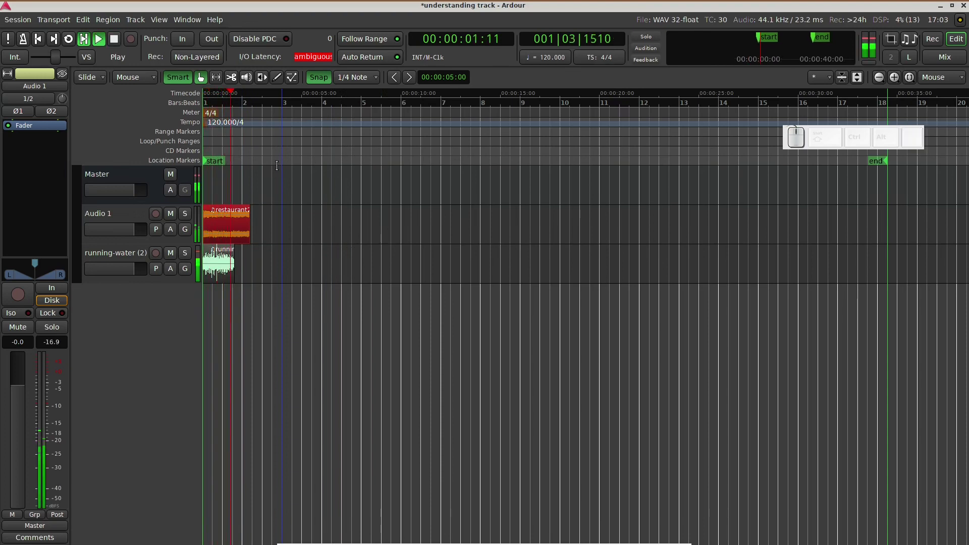
{"action": "key", "text": "space"}
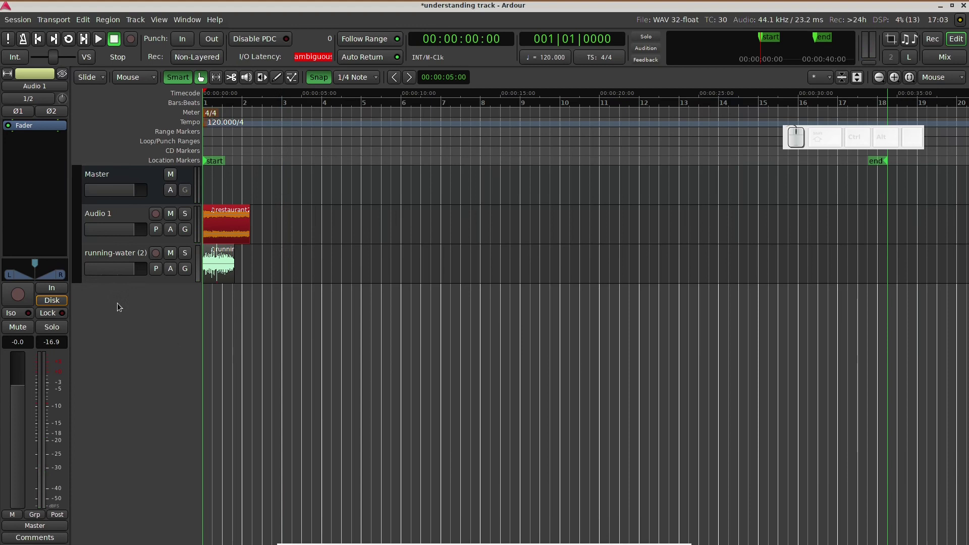
Add a MIDI track using the Vitalium (LV2) instrument plugin
{"action": "left_click", "coordinate": [119, 304]}
{"action": "left_click_drag", "start_coordinate": [124, 181], "coordinate": [464, 127]}
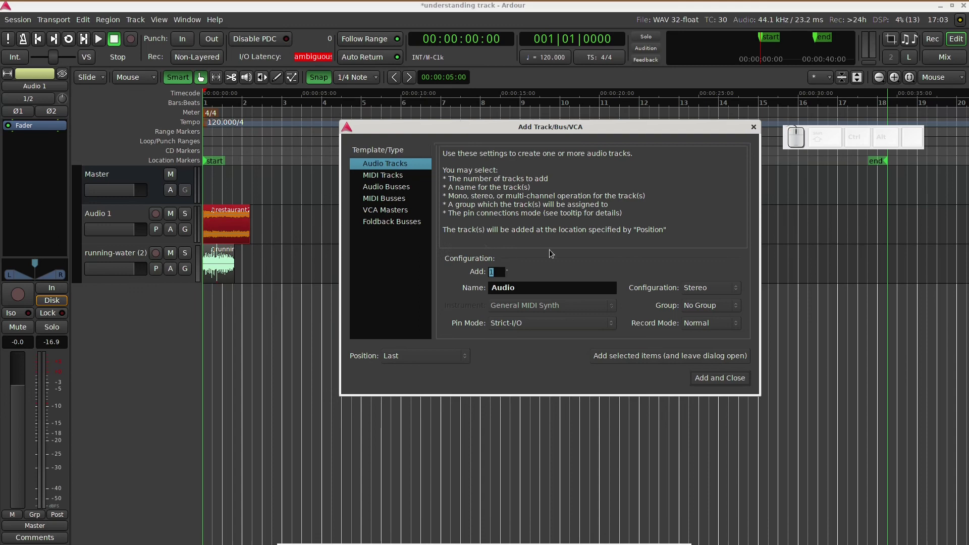
{"action": "left_click", "coordinate": [397, 177]}
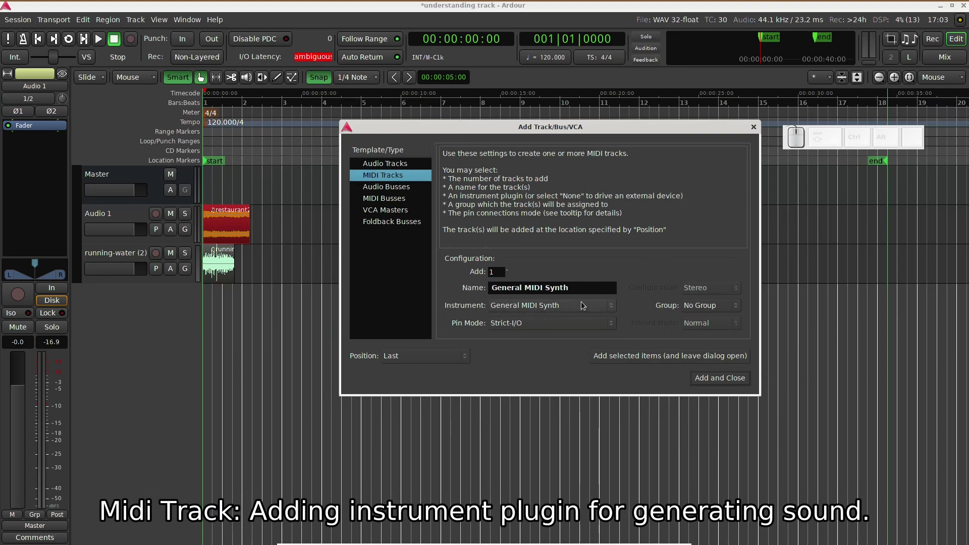
{"action": "left_click", "coordinate": [583, 303]}
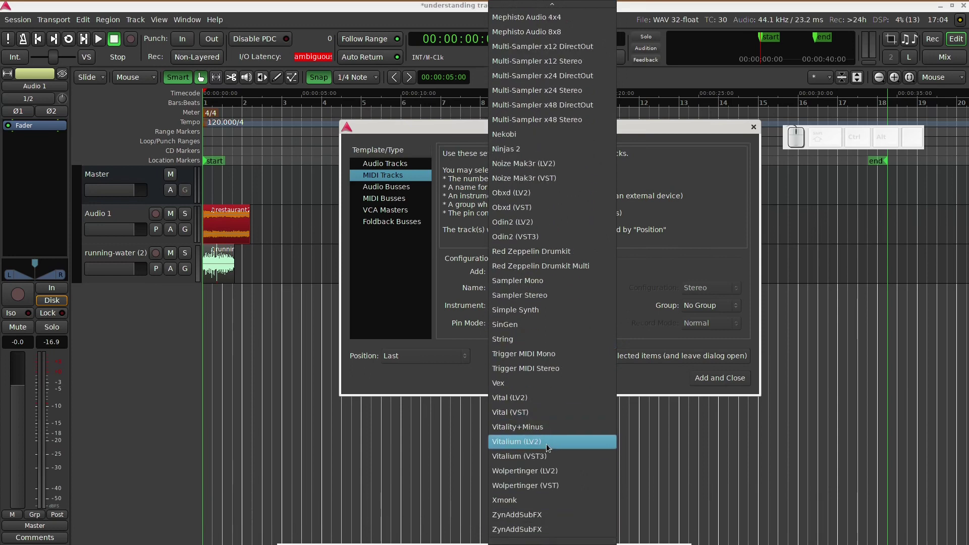
{"action": "left_click", "coordinate": [549, 446]}
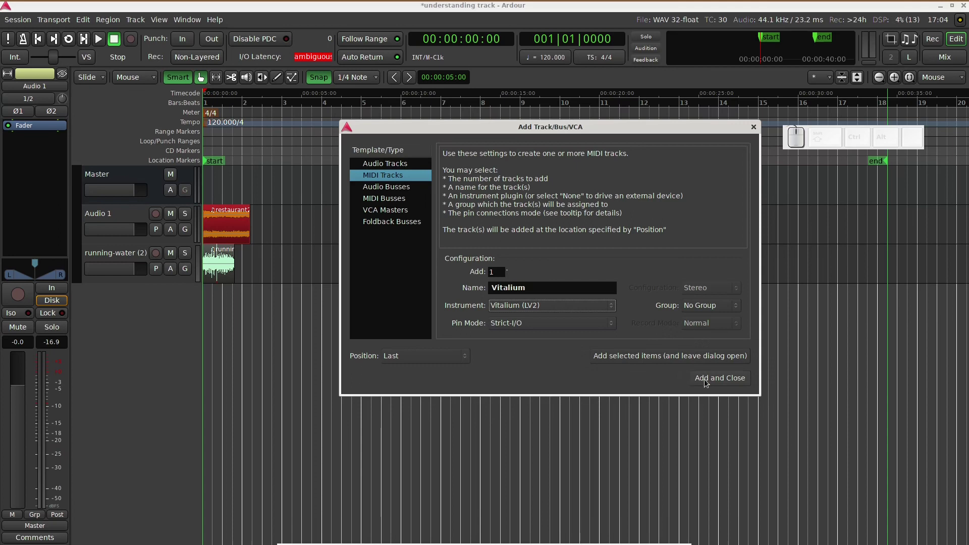
{"action": "left_click", "coordinate": [706, 382]}
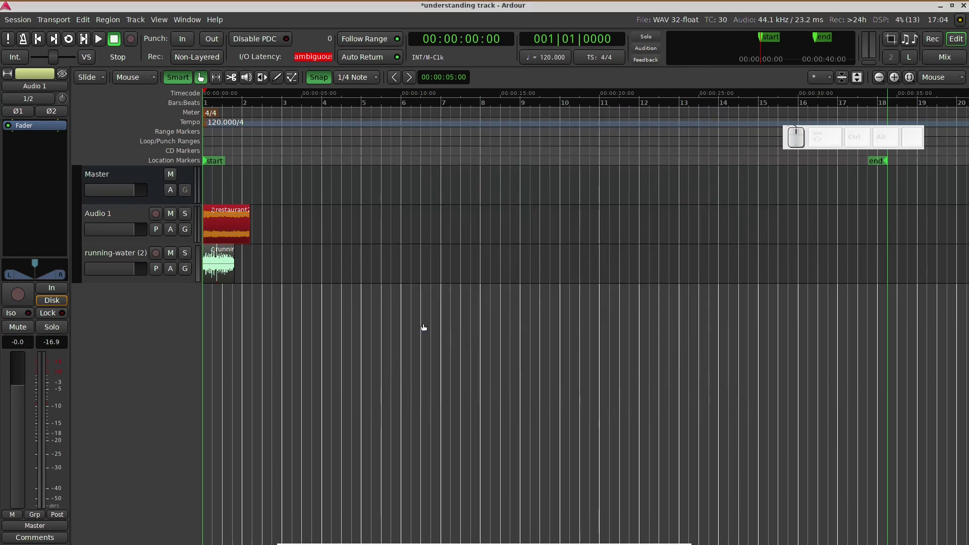
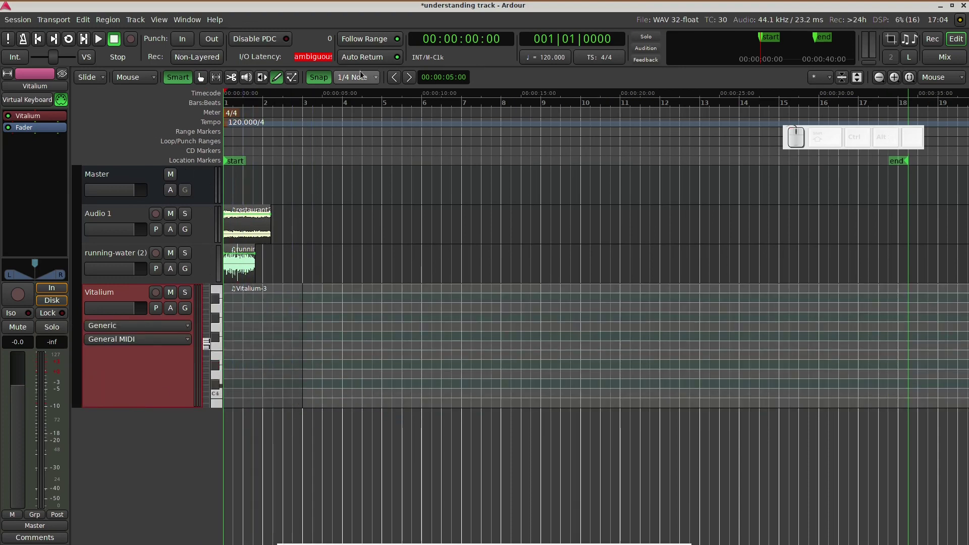
Set the grid to 1/8 Note and audition the drawn notes in the Vitalium-3 region
{"action": "left_click", "coordinate": [365, 79]}
{"action": "left_click", "coordinate": [363, 87]}
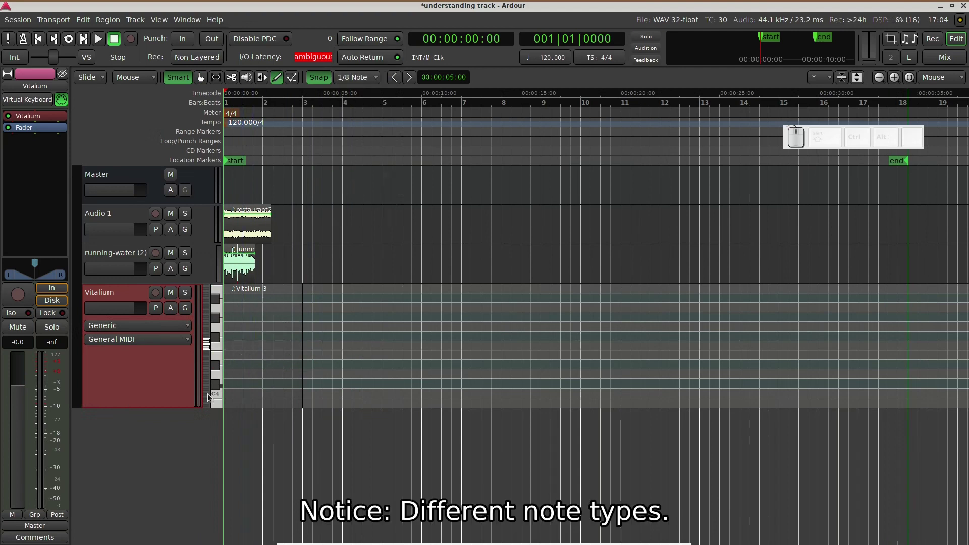
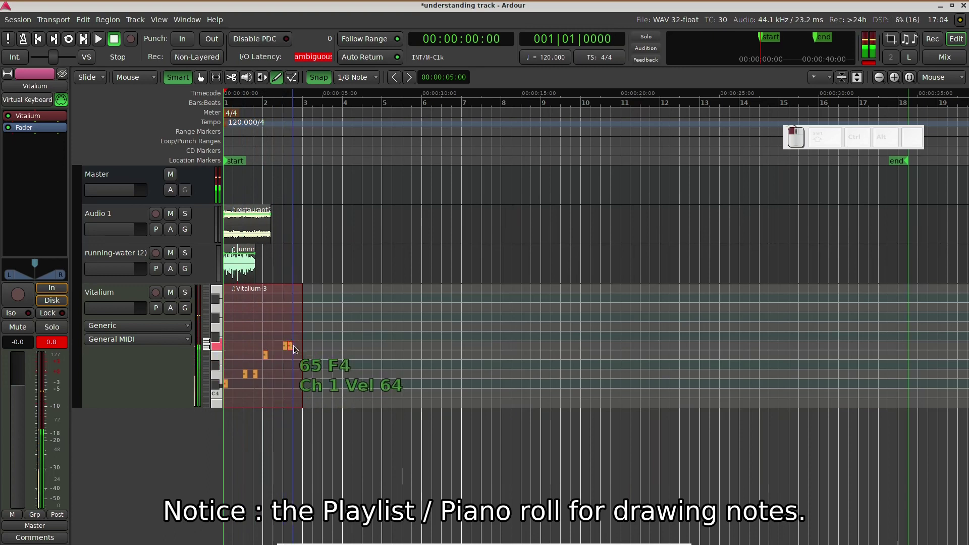
{"action": "key", "text": "space"}
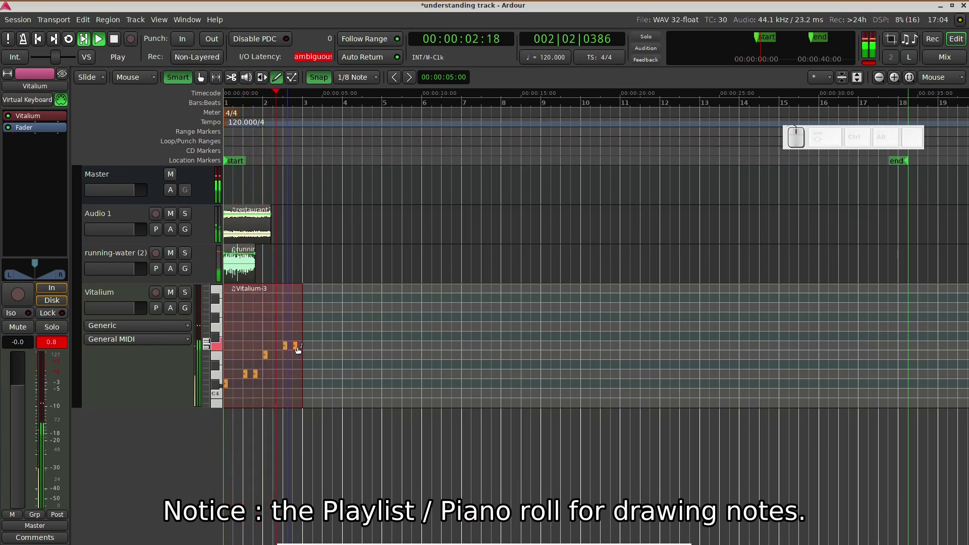
{"action": "key", "text": "space"}
{"action": "left_click_drag", "start_coordinate": [144, 396], "coordinate": [139, 289]}
{"action": "key", "text": "space"}
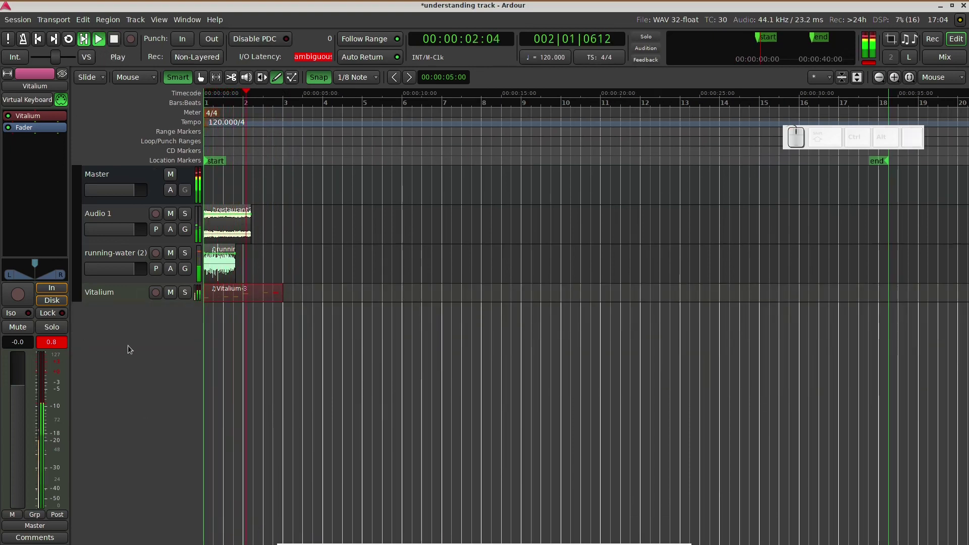
Stop playback at session start and bring up the Add Track/Bus/VCA window
{"action": "key", "text": "space"}
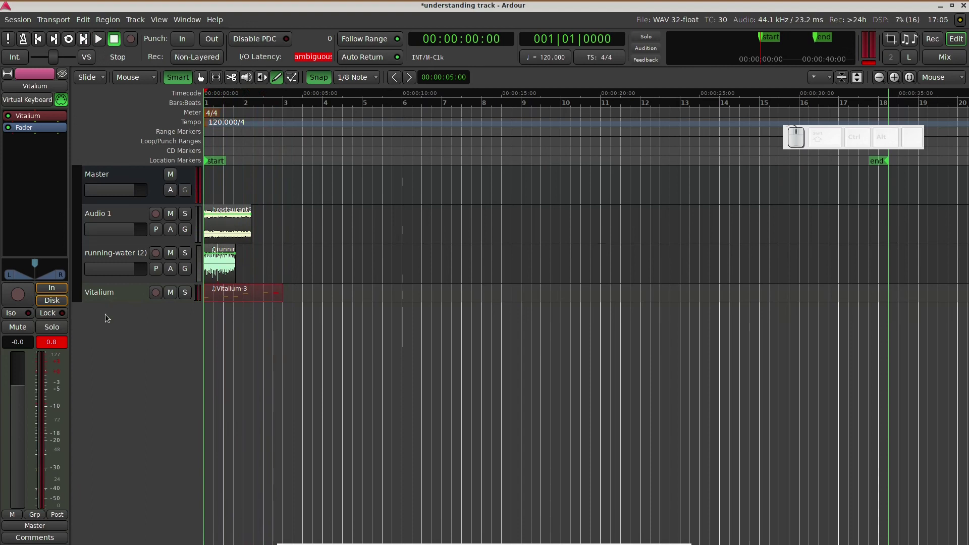
{"action": "right_click", "coordinate": [107, 315]}
{"action": "left_click_drag", "start_coordinate": [130, 192], "coordinate": [470, 148]}
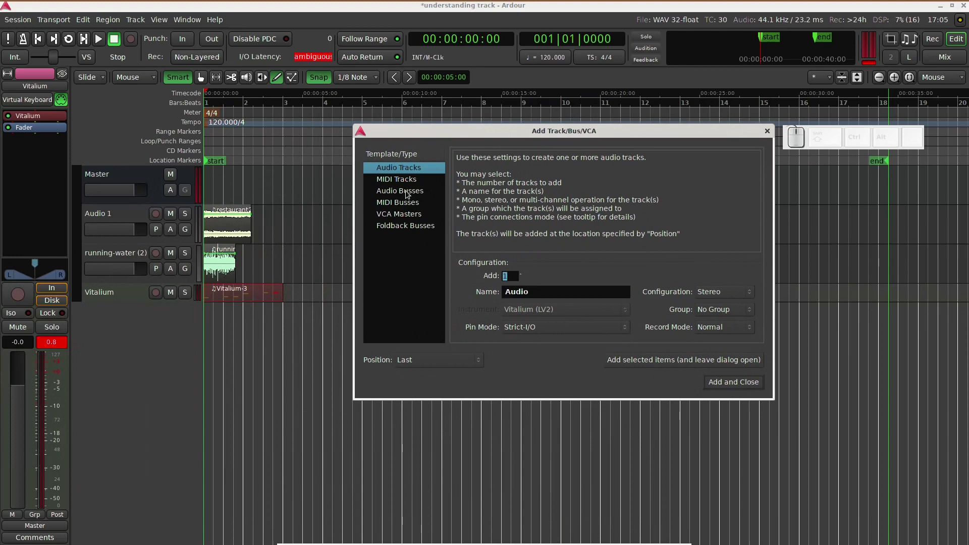
Add a stereo Audio Bus below the Vitalium track
{"action": "left_click", "coordinate": [408, 193]}
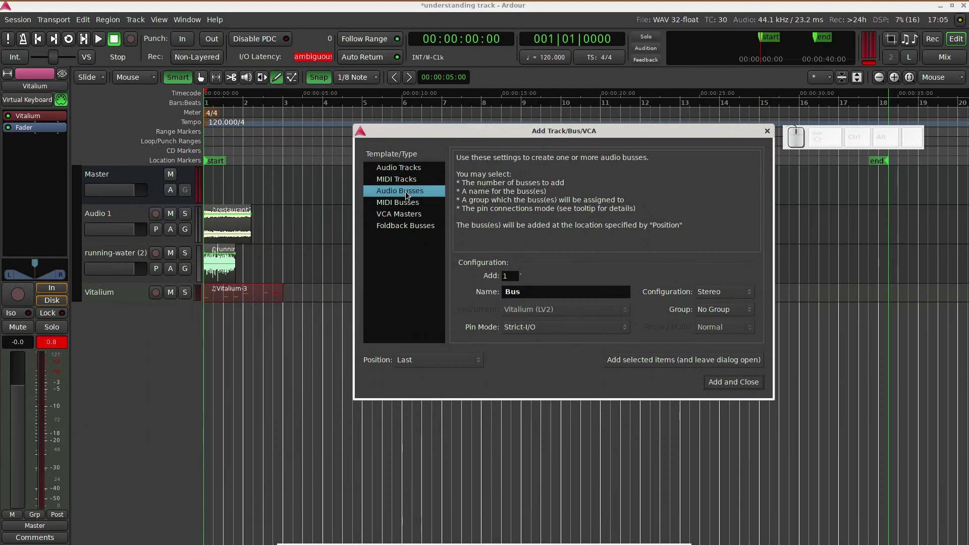
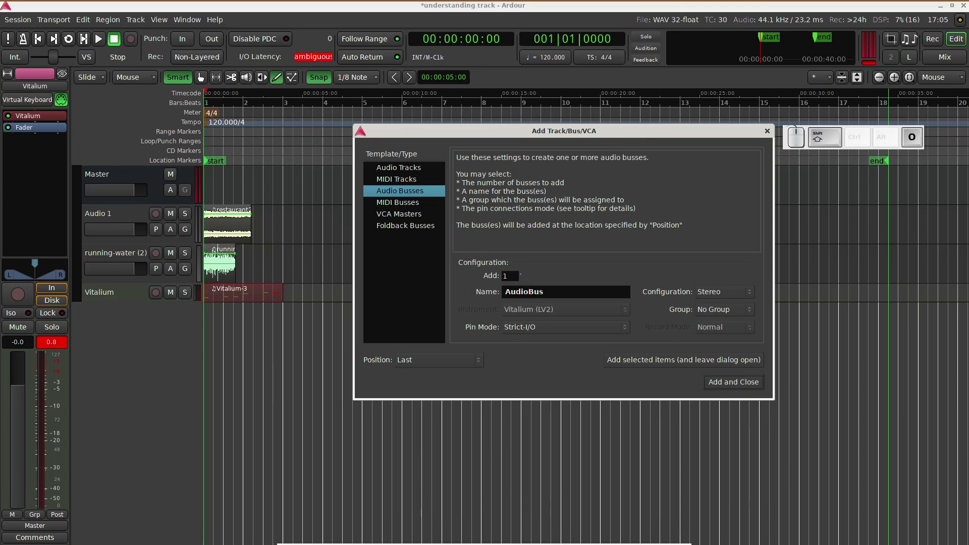
{"action": "key", "text": "space"}
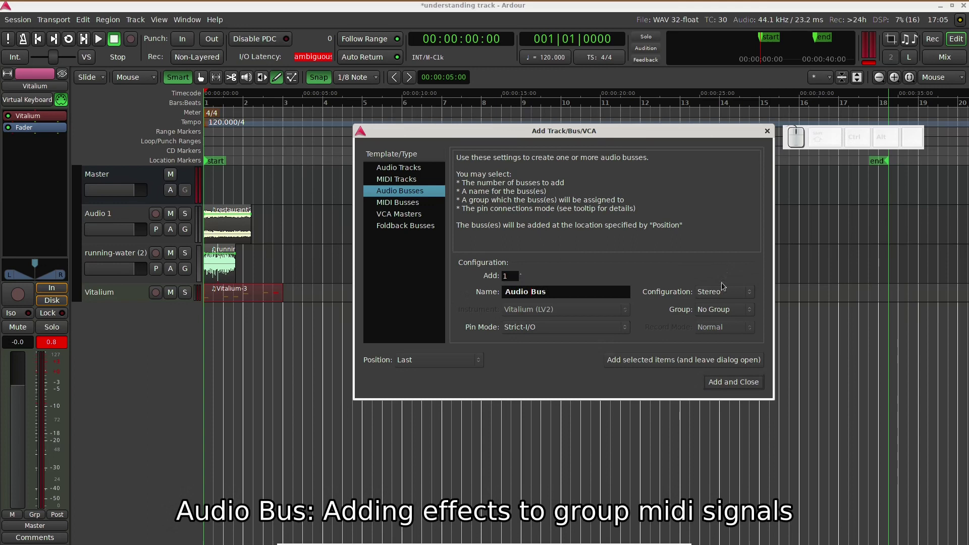
{"action": "left_click", "coordinate": [722, 289]}
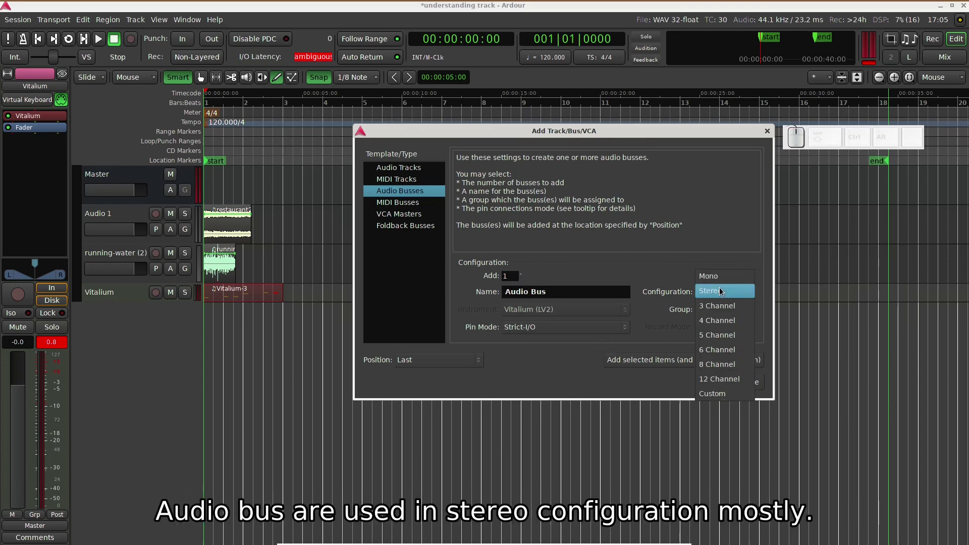
{"action": "left_click", "coordinate": [721, 288]}
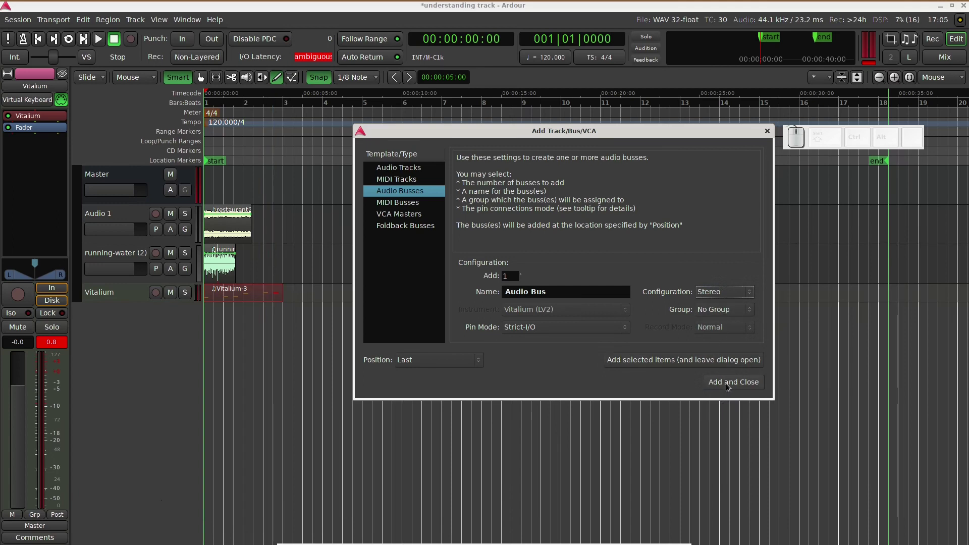
{"action": "left_click", "coordinate": [728, 384]}
{"action": "left_click", "coordinate": [120, 317]}
{"action": "key", "text": "space"}
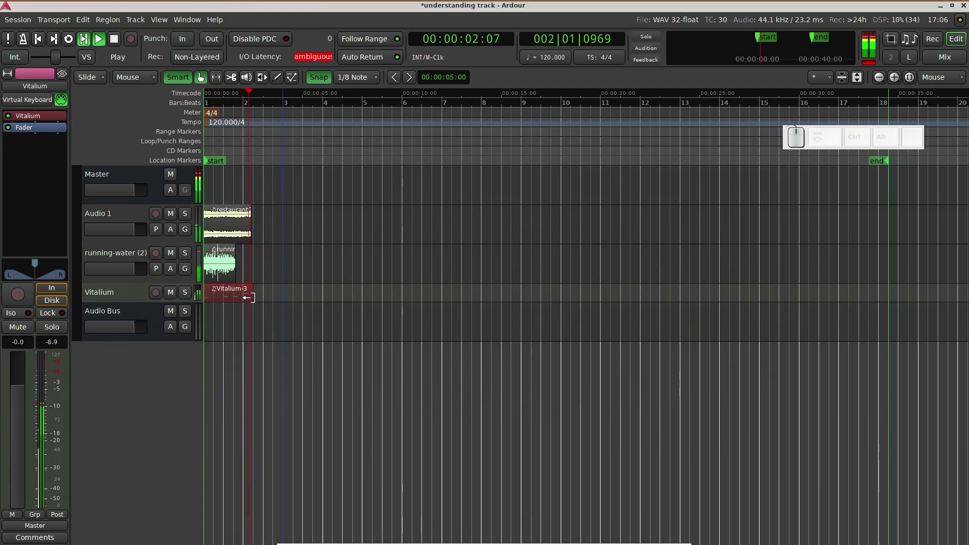
{"action": "key", "text": "space"}
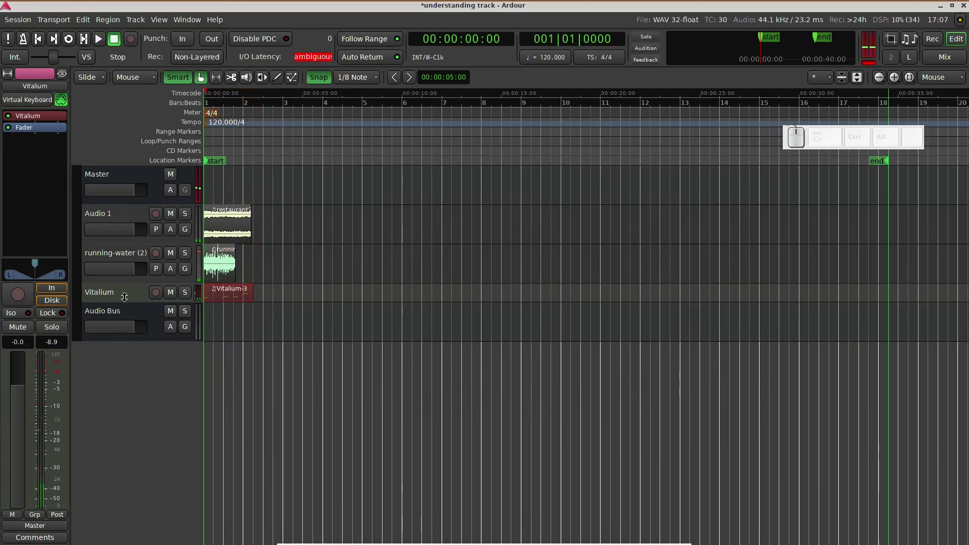
{"action": "key", "text": "space"}
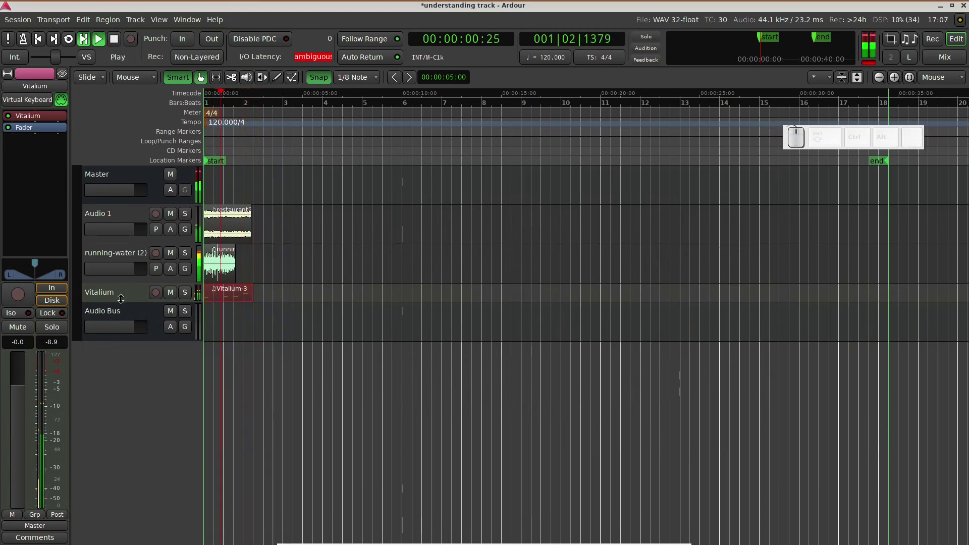
{"action": "key", "text": "space"}
Route the outputs of Audio 1 and running-water (2) into Audio Bus in
{"action": "left_click", "coordinate": [112, 219]}
{"action": "left_click", "coordinate": [45, 528]}
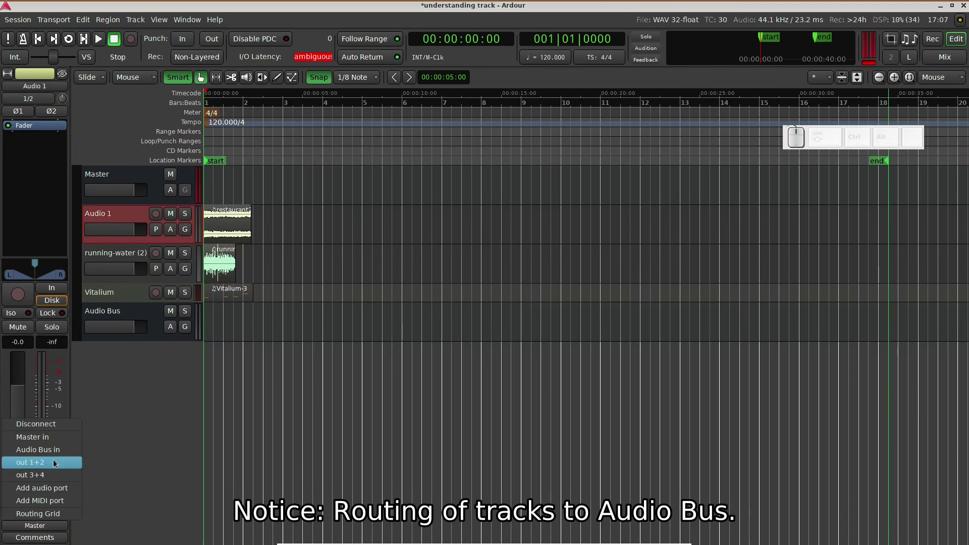
{"action": "left_click", "coordinate": [61, 450]}
{"action": "left_click", "coordinate": [111, 257]}
{"action": "left_click", "coordinate": [46, 525]}
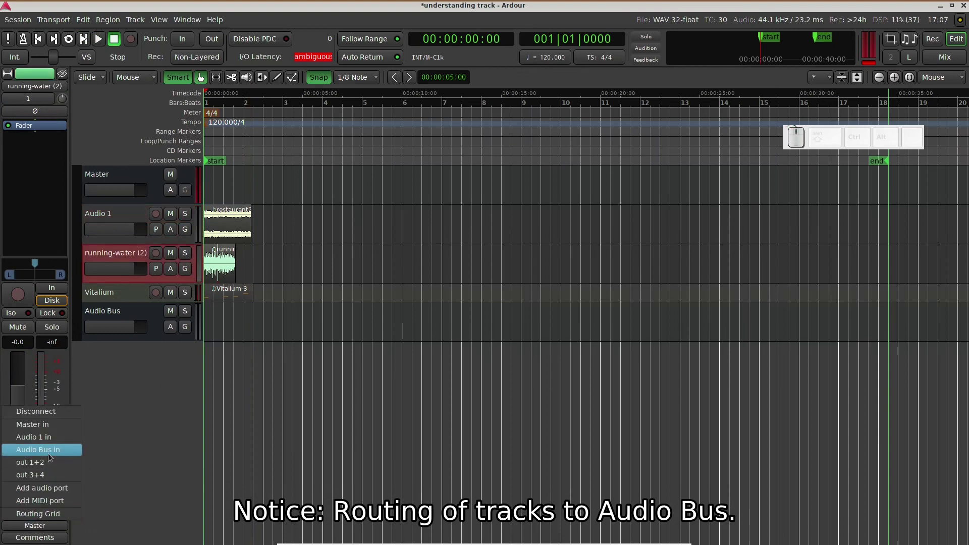
{"action": "left_click", "coordinate": [51, 455]}
Show the Vitalium track's output routing choices
{"action": "left_click", "coordinate": [122, 291]}
{"action": "left_click", "coordinate": [50, 525]}
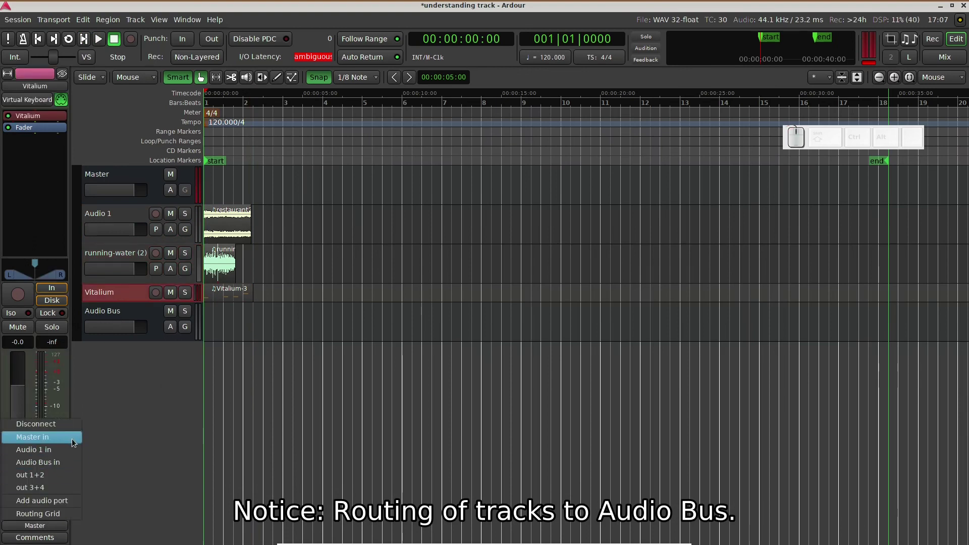
Send Vitalium into Audio Bus and insert Dragonfly Room Reverb on Audio Bus from Favorites
{"action": "left_click", "coordinate": [69, 466]}
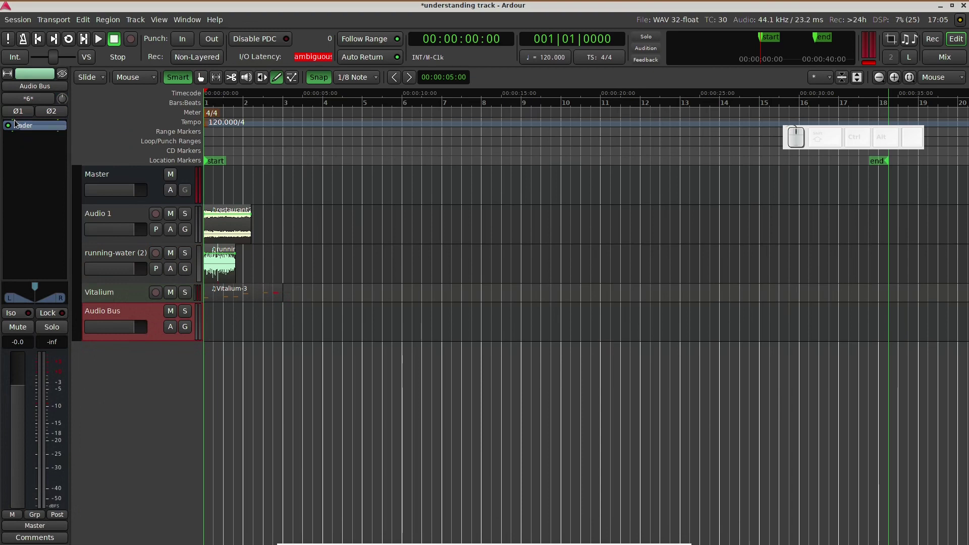
{"action": "right_click", "coordinate": [19, 124]}
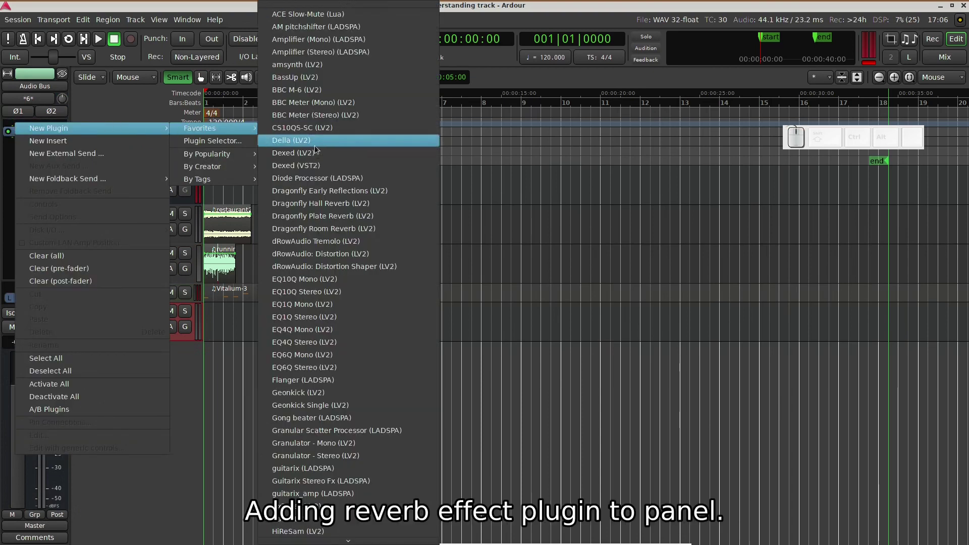
{"action": "left_click", "coordinate": [376, 235]}
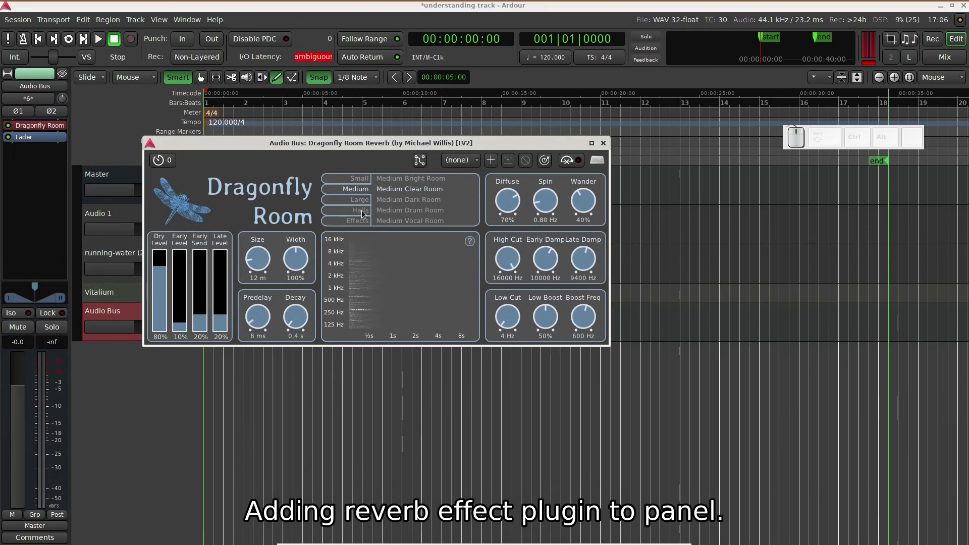
Choose a Dark Hall reverb preset in Dragonfly Room and dismiss its window
{"action": "left_click", "coordinate": [362, 212]}
{"action": "left_click", "coordinate": [392, 203]}
{"action": "left_click", "coordinate": [610, 149]}
{"action": "left_click", "coordinate": [604, 140]}
{"action": "key", "text": "space"}
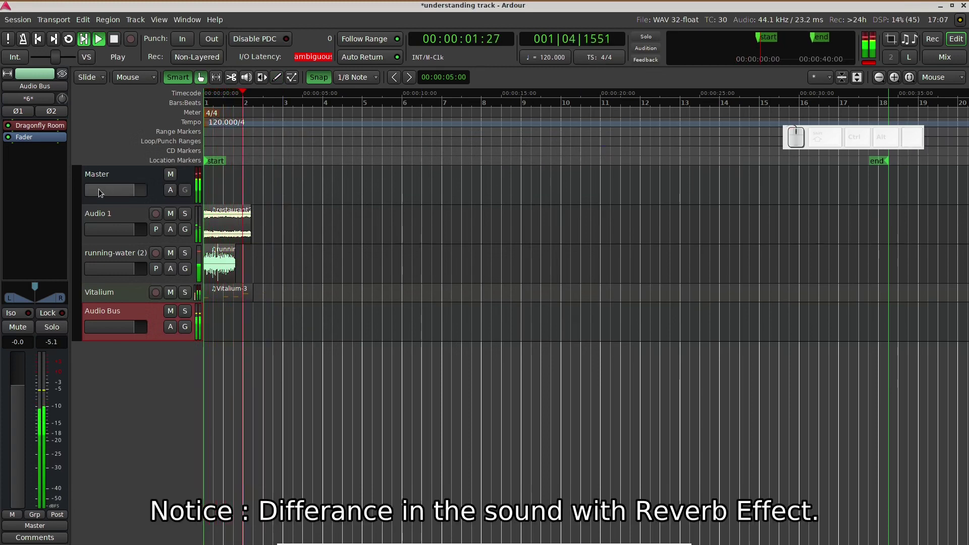
{"action": "key", "text": "space"}
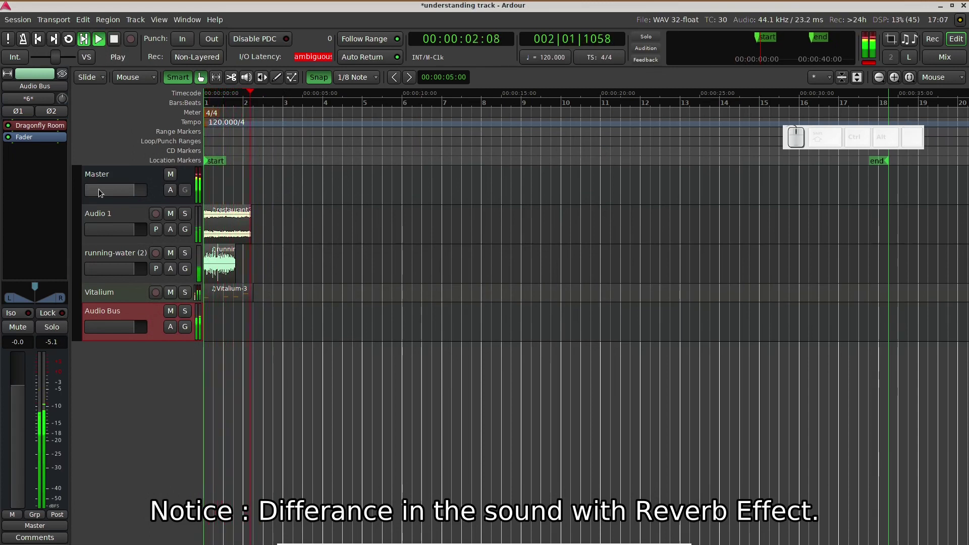
{"action": "key", "text": "space"}
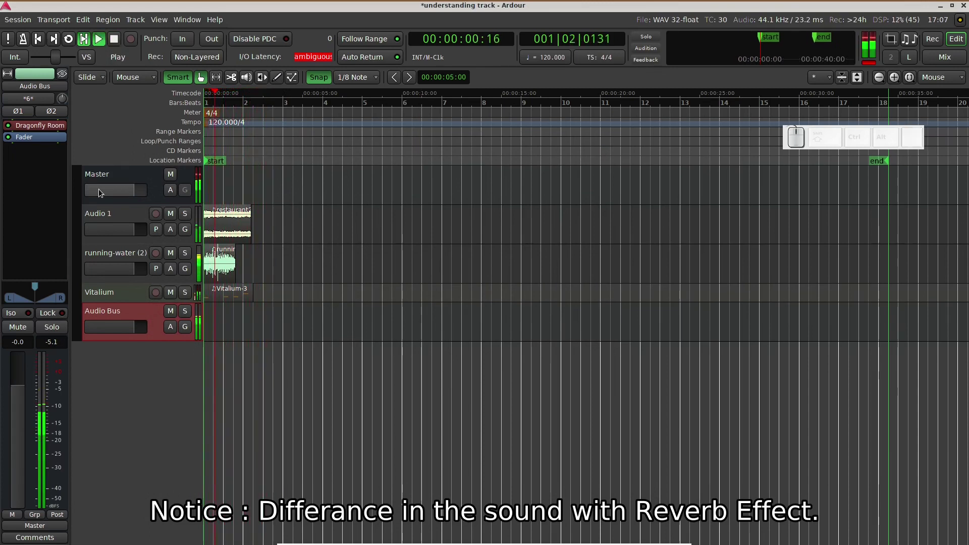
{"action": "key", "text": "space"}
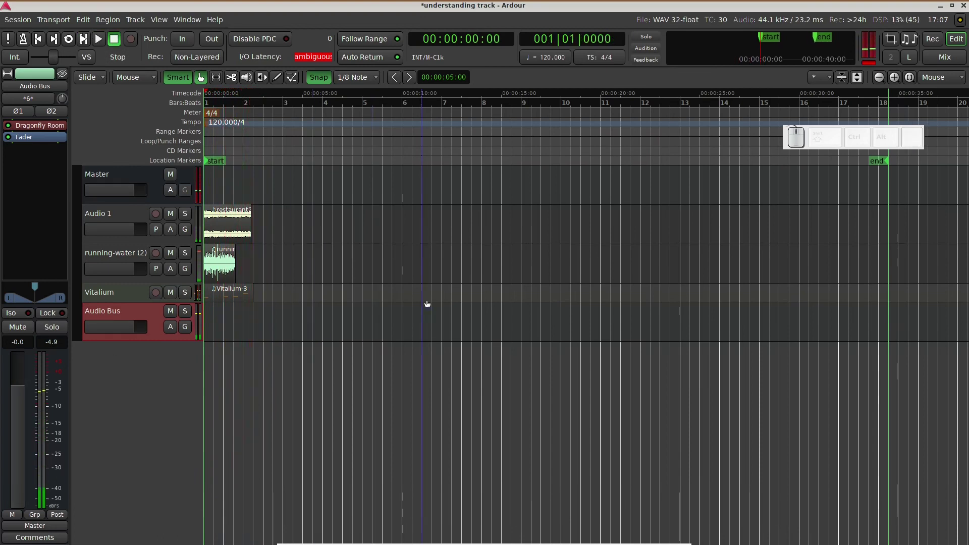
Add a MIDI track (MIDI 1) with Instrument set to -none-, keeping the dialog open
{"action": "left_click", "coordinate": [114, 399]}
{"action": "left_click_drag", "start_coordinate": [159, 282], "coordinate": [489, 117]}
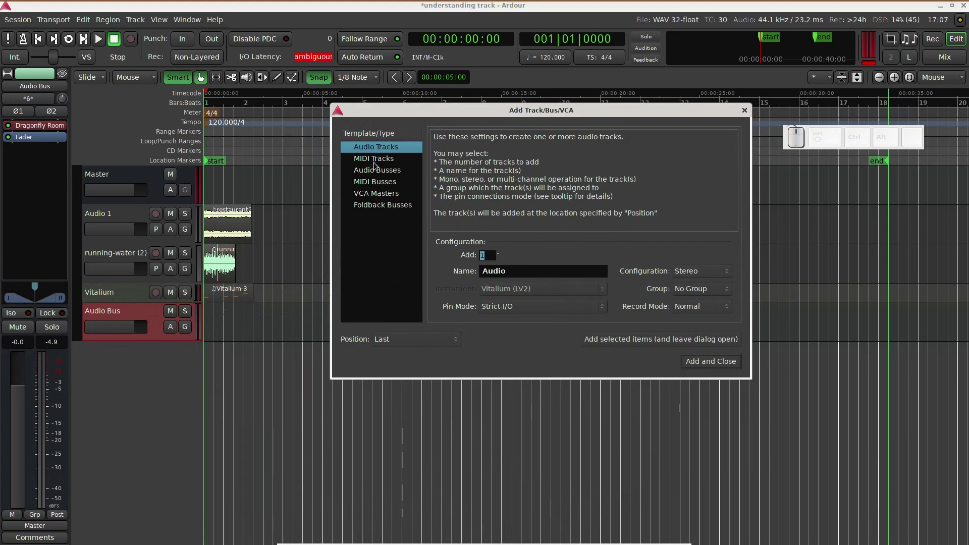
{"action": "left_click", "coordinate": [378, 165]}
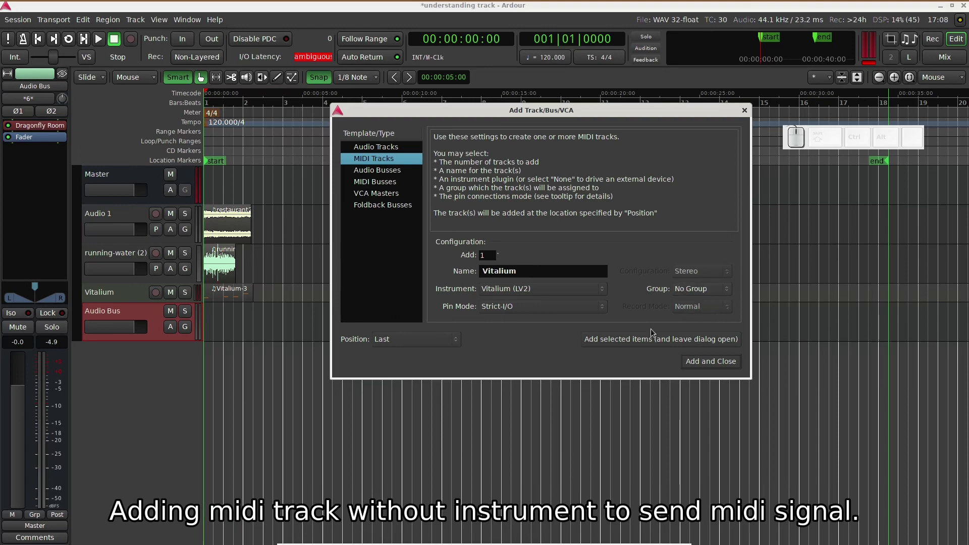
{"action": "left_click", "coordinate": [537, 287]}
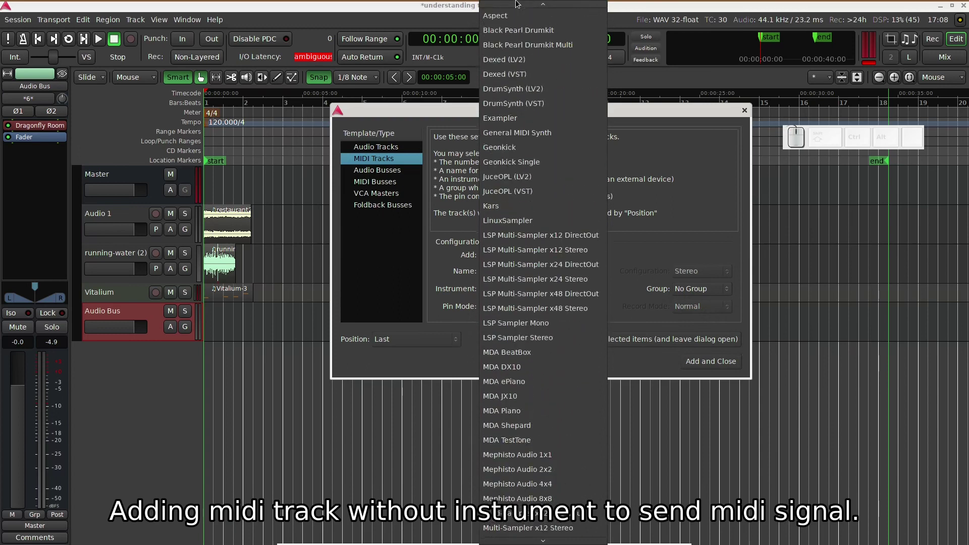
{"action": "left_click", "coordinate": [517, 9]}
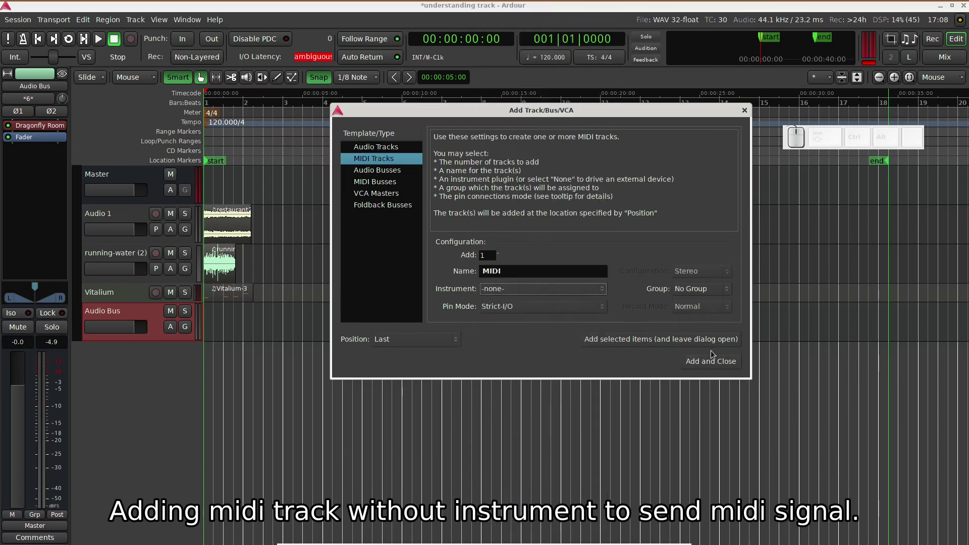
{"action": "left_click", "coordinate": [715, 344]}
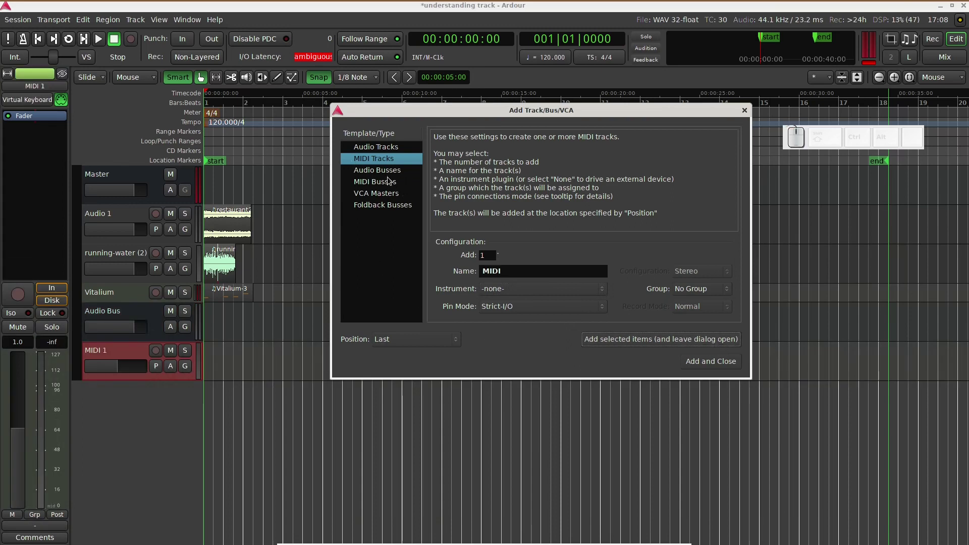
Add one MIDI bus with Dexed (LV2) as its instrument and close the dialog
{"action": "left_click", "coordinate": [392, 184]}
{"action": "left_click", "coordinate": [566, 294]}
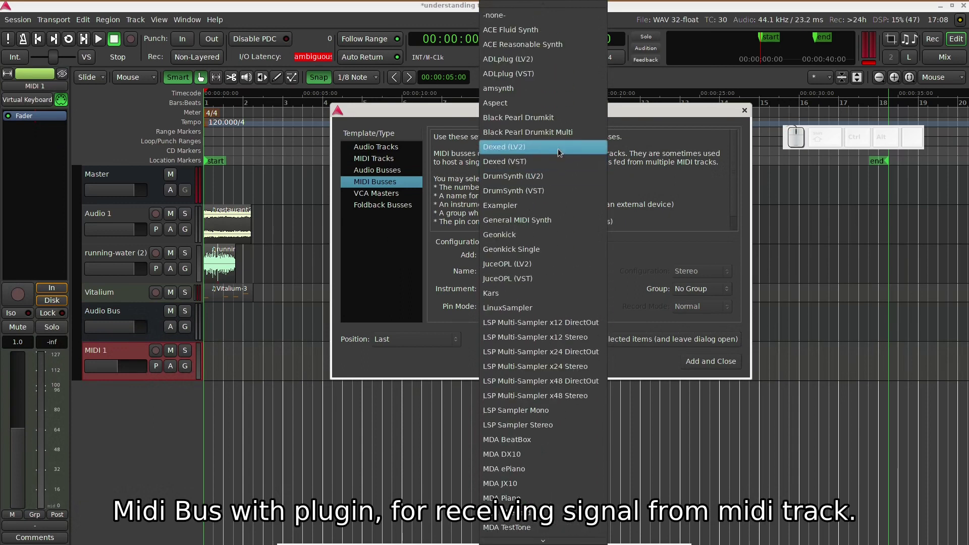
{"action": "left_click", "coordinate": [562, 150]}
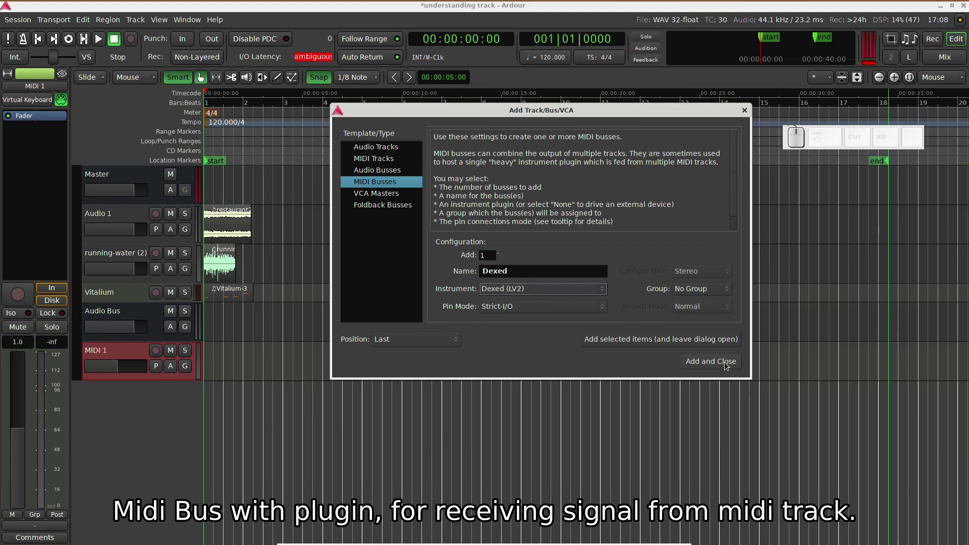
{"action": "left_click", "coordinate": [726, 364]}
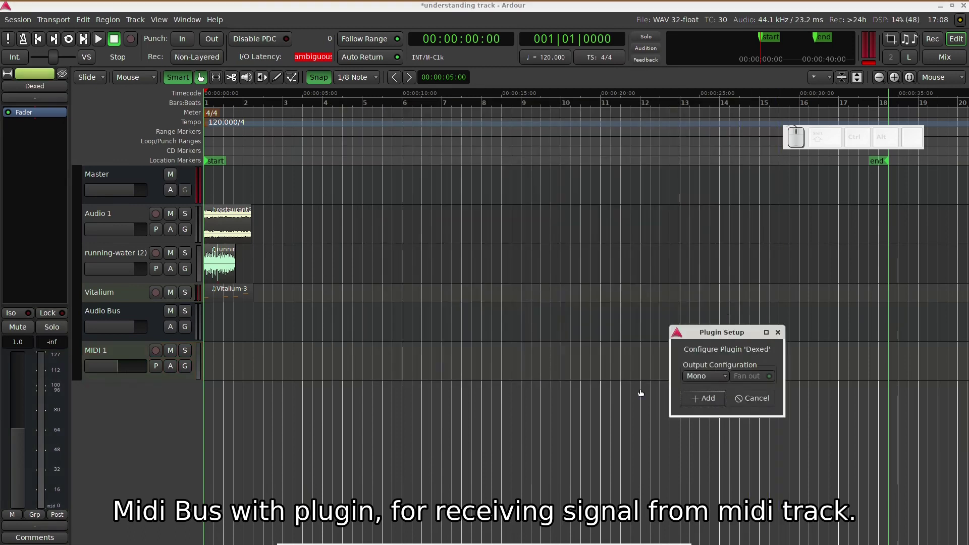
Keep a Mono output in Dexed's Plugin Setup and confirm adding the plugin
{"action": "left_click", "coordinate": [701, 379]}
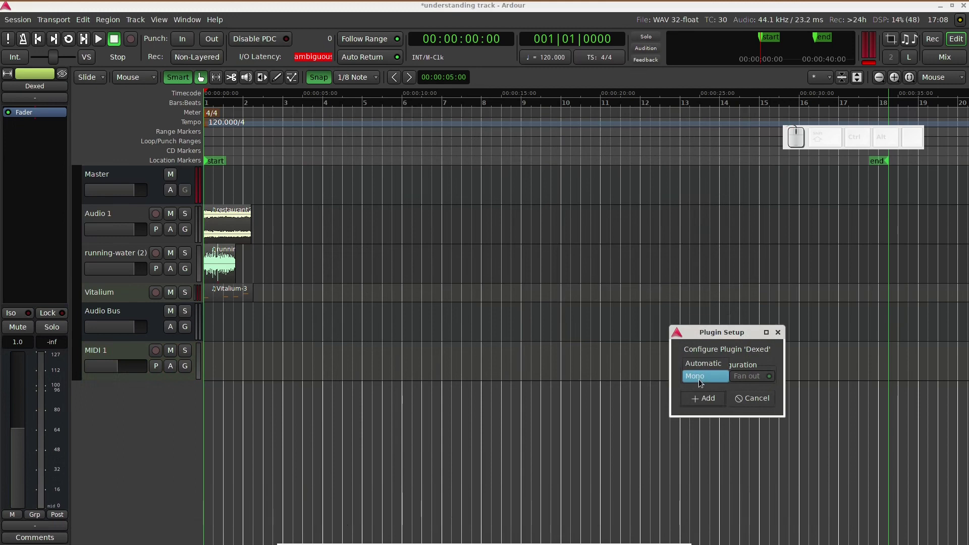
{"action": "left_click", "coordinate": [700, 366]}
{"action": "left_click", "coordinate": [714, 398]}
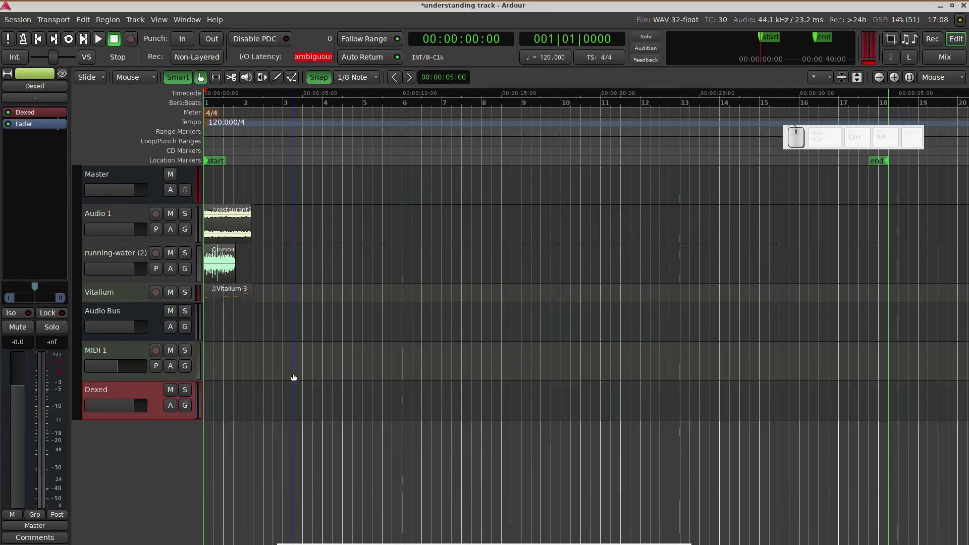
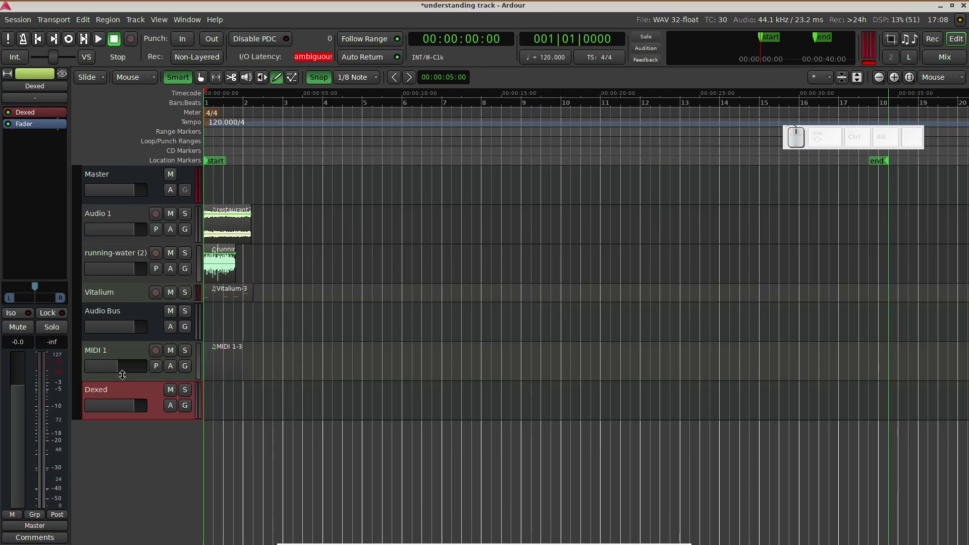
Enlarge MIDI 1 and draw an F4 note into its MIDI region
{"action": "left_click", "coordinate": [125, 373]}
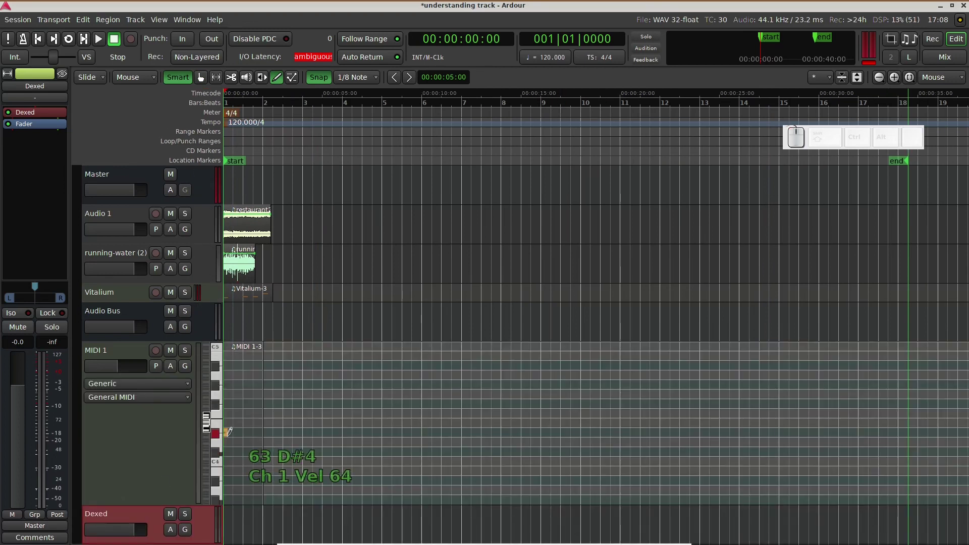
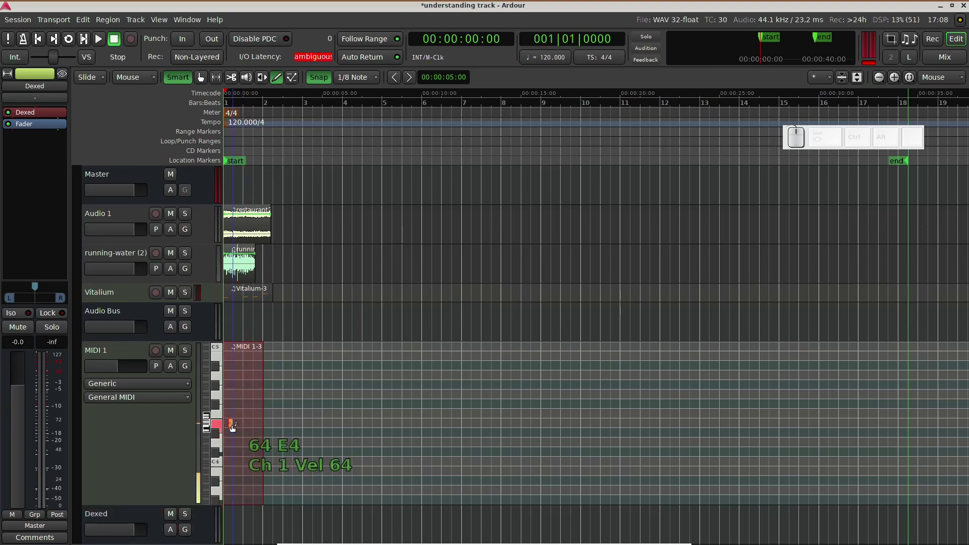
{"action": "left_click", "coordinate": [232, 424]}
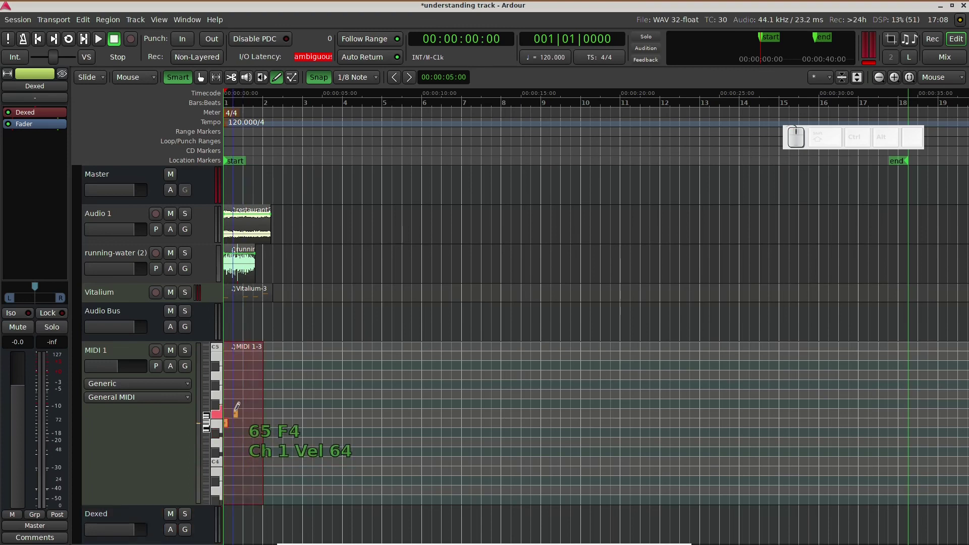
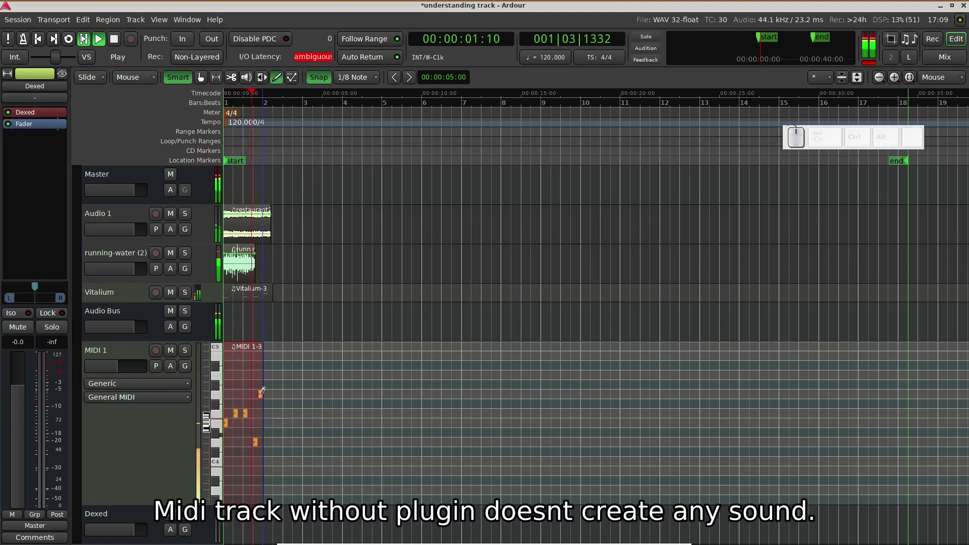
Play the drawn melody twice from session start and stop
{"action": "key", "text": "space"}
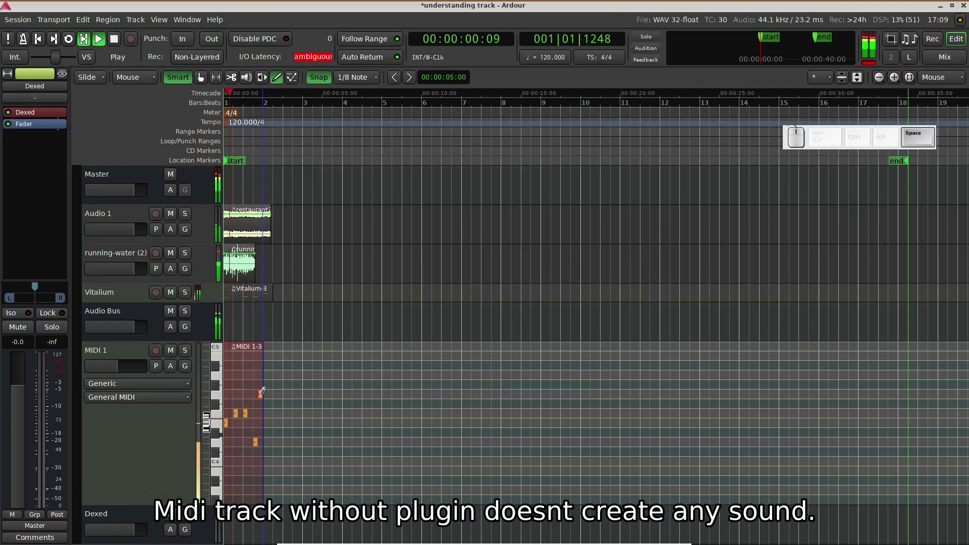
{"action": "key", "text": "space"}
{"action": "key", "text": "space"}
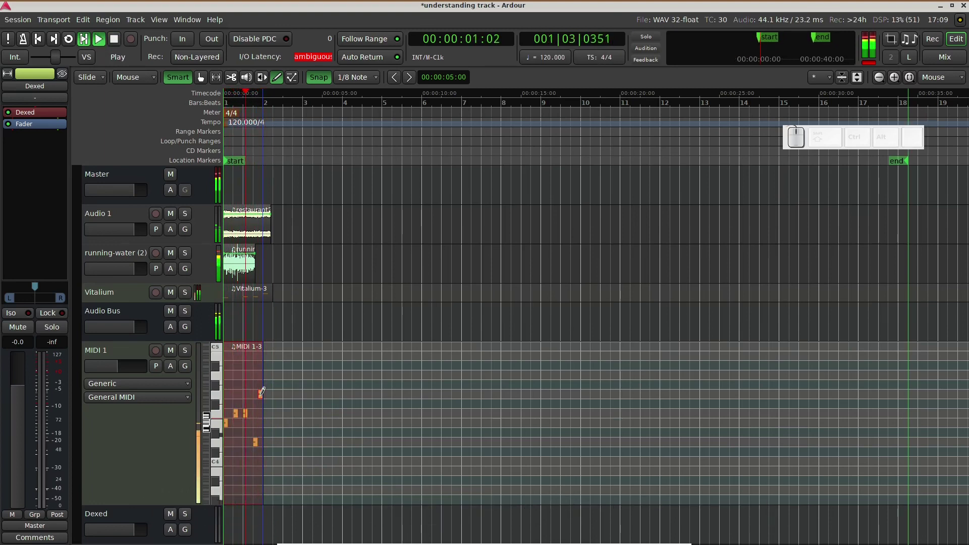
{"action": "key", "text": "space"}
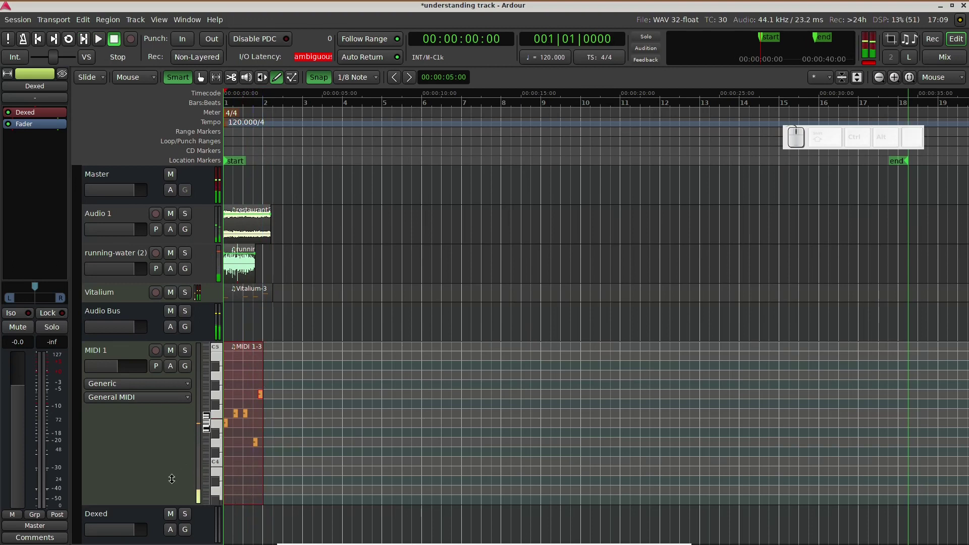
Shrink MIDI 1, select the Dexed bus and feed MIDI 1's output into its input
{"action": "left_click_drag", "start_coordinate": [173, 481], "coordinate": [160, 356]}
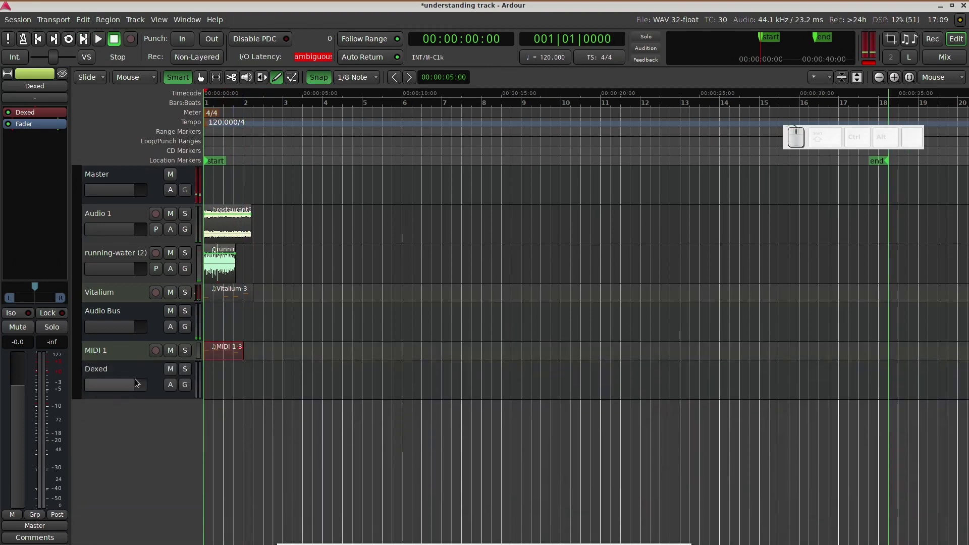
{"action": "left_click", "coordinate": [147, 377]}
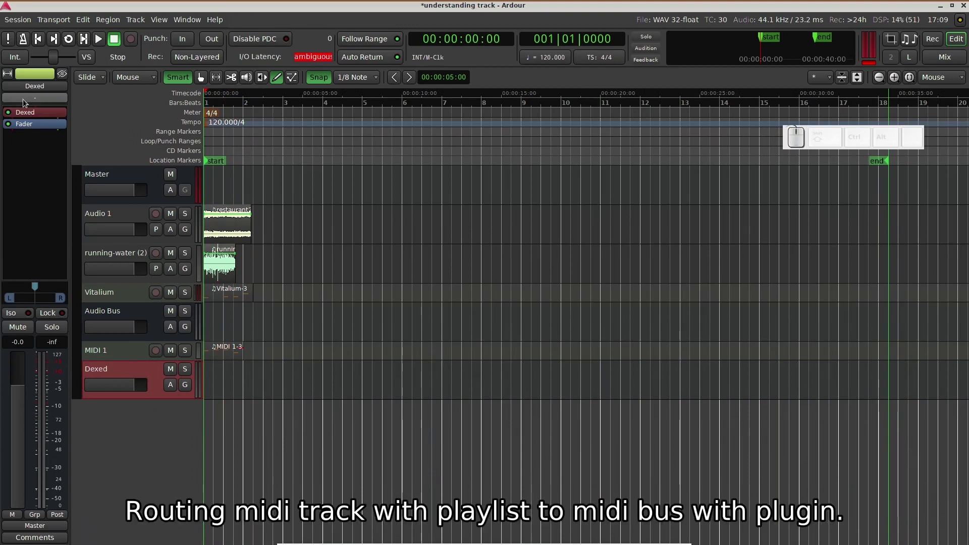
{"action": "left_click", "coordinate": [40, 96]}
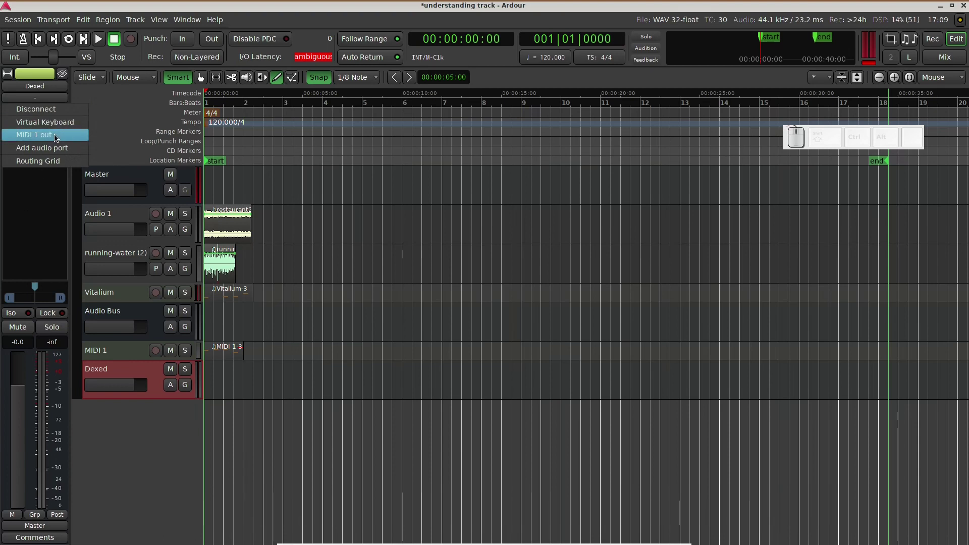
{"action": "left_click", "coordinate": [59, 136]}
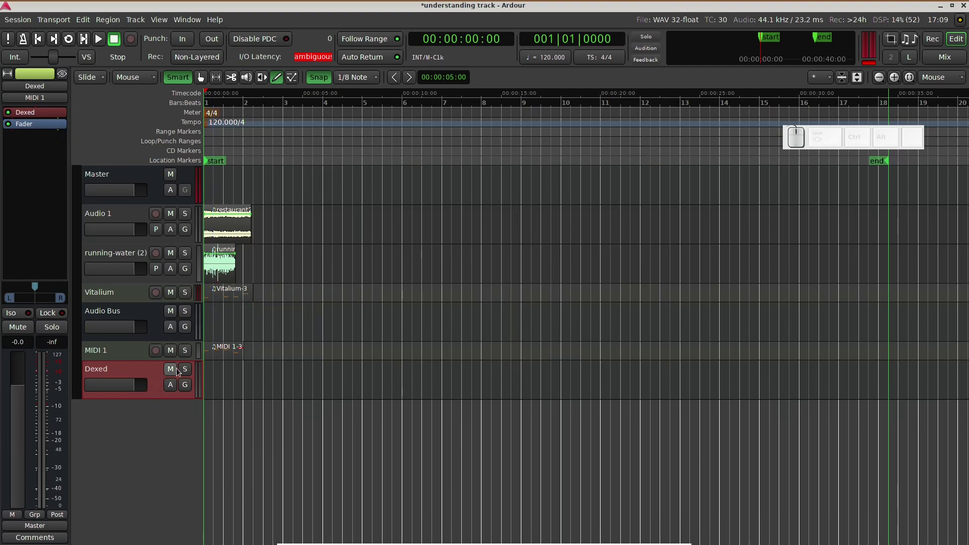
Solo MIDI 1, audition the melody through Dexed twice, then bring up Add Track, Bus or VCA
{"action": "left_click", "coordinate": [185, 358]}
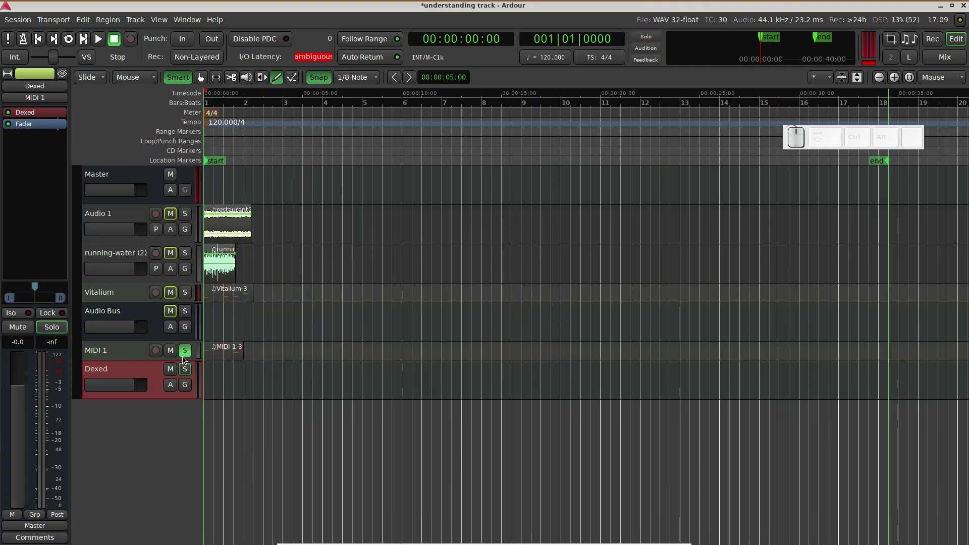
{"action": "key", "text": "space"}
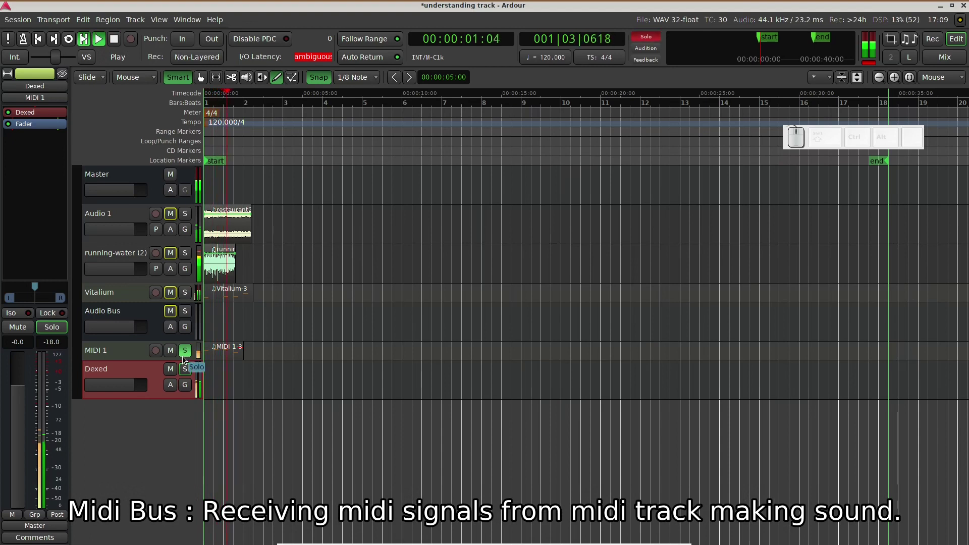
{"action": "key", "text": "space"}
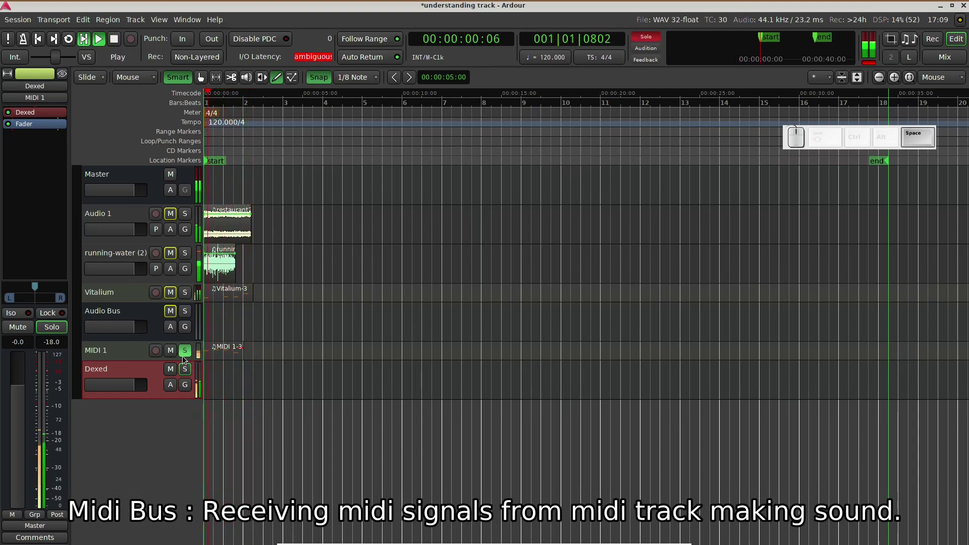
{"action": "key", "text": "space"}
{"action": "key", "text": "space"}
{"action": "left_click", "coordinate": [187, 466]}
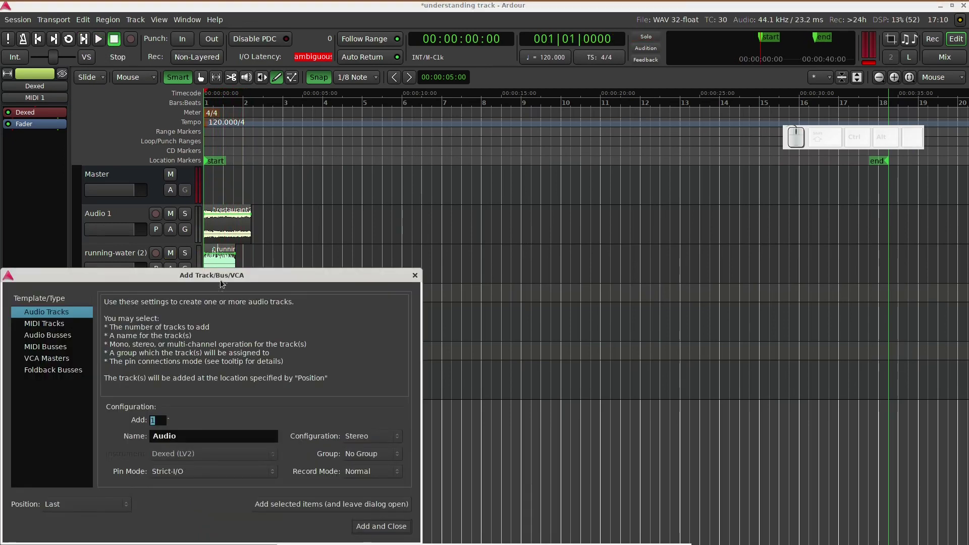
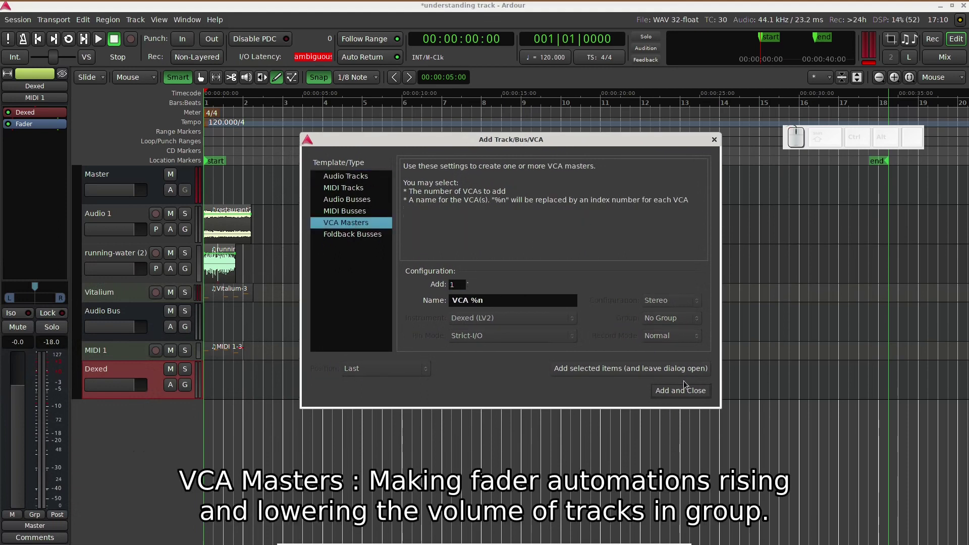
Add one VCA master, VCA 1, below the Dexed bus
{"action": "left_click", "coordinate": [687, 372]}
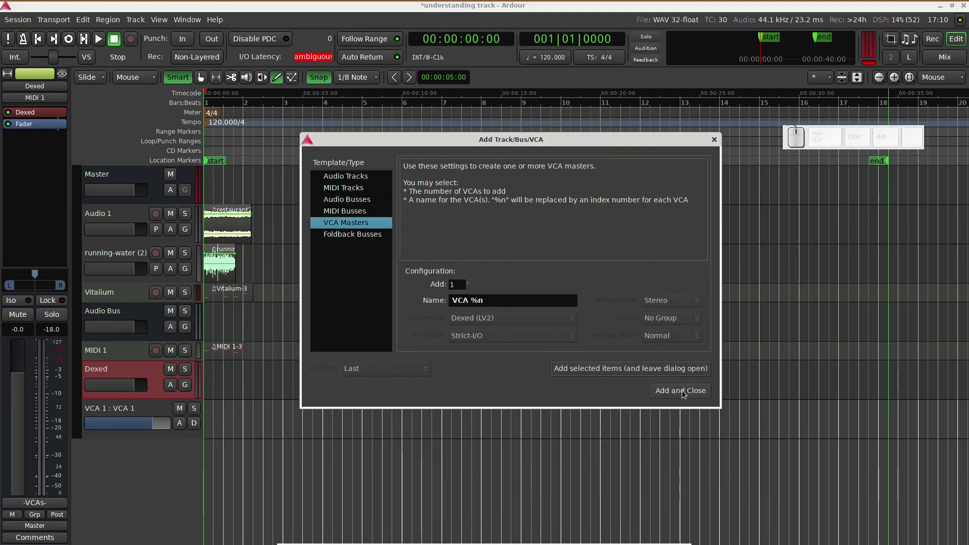
Rename VCA 1 to 'Sounds', shown as VCA 1 : Sounds
{"action": "left_click", "coordinate": [113, 411]}
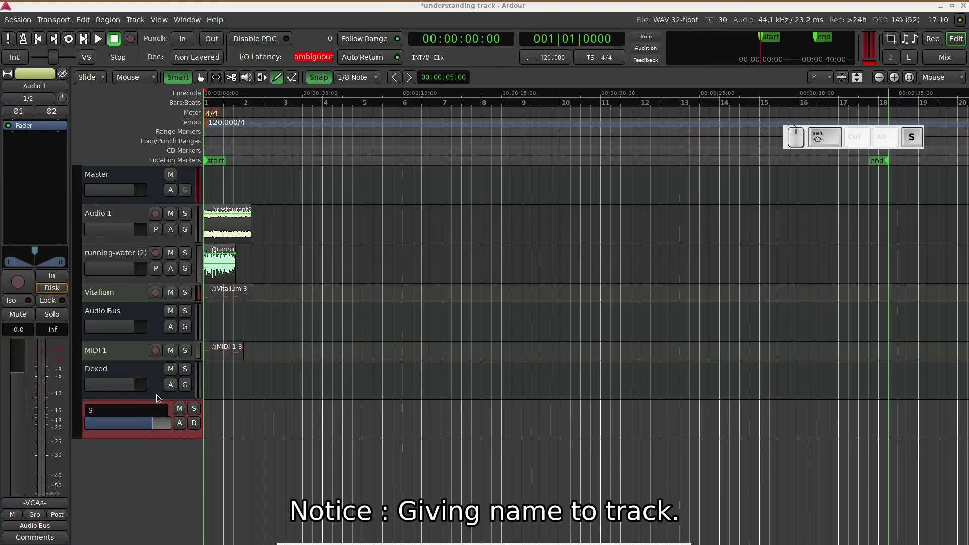
{"action": "key", "text": "shift+space"}
{"action": "key", "text": "Return"}
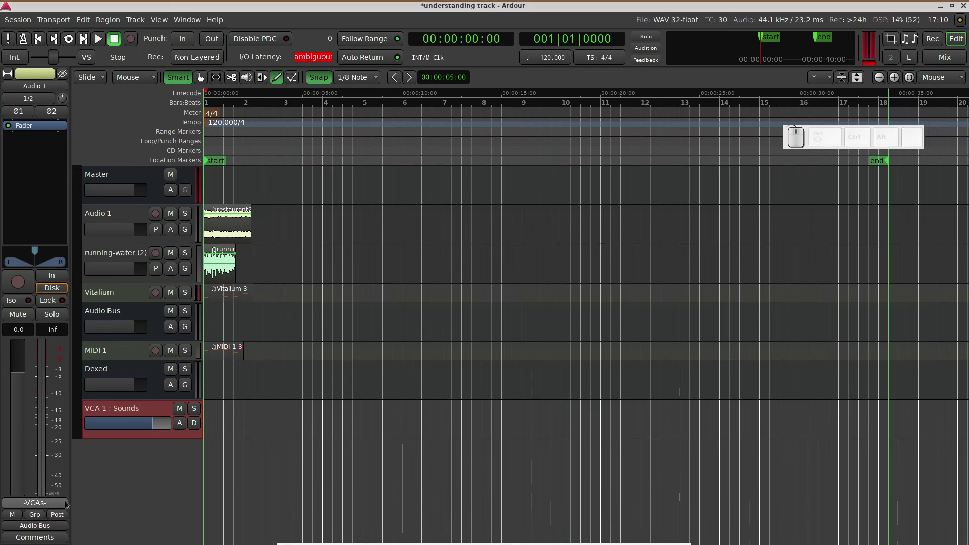
Assign Audio 1 to the Sounds VCA from its mixer strip
{"action": "left_click", "coordinate": [68, 503]}
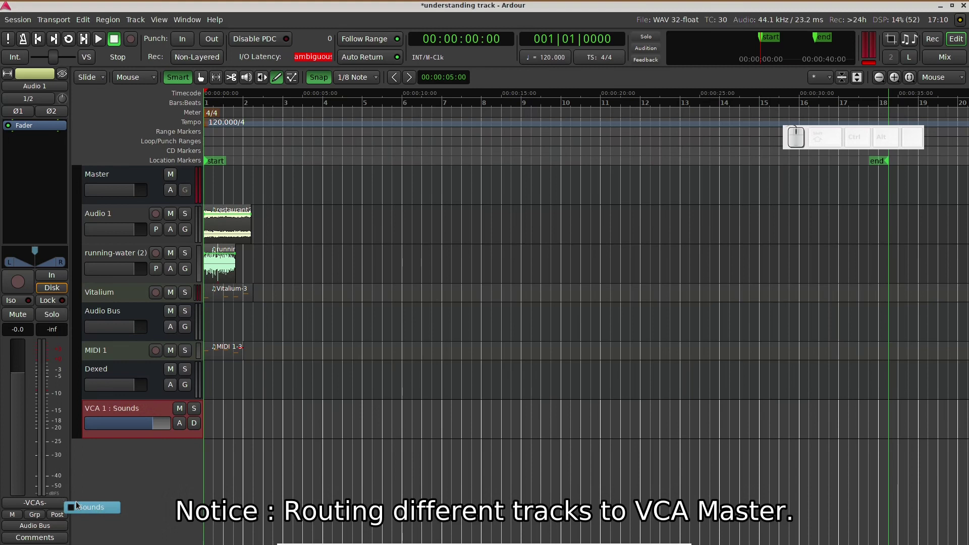
{"action": "left_click", "coordinate": [81, 503]}
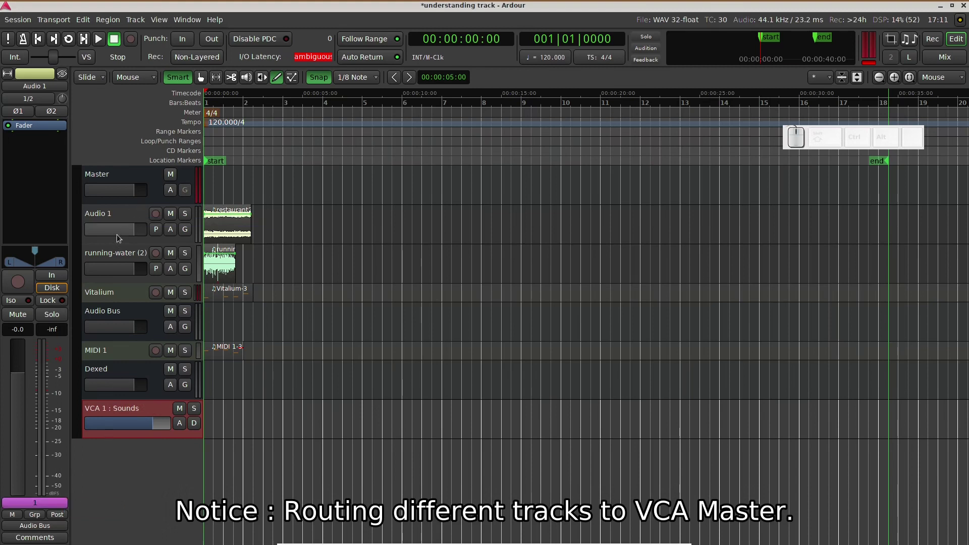
Select running-water (2) and assign it to the Sounds VCA as well
{"action": "left_click", "coordinate": [98, 255]}
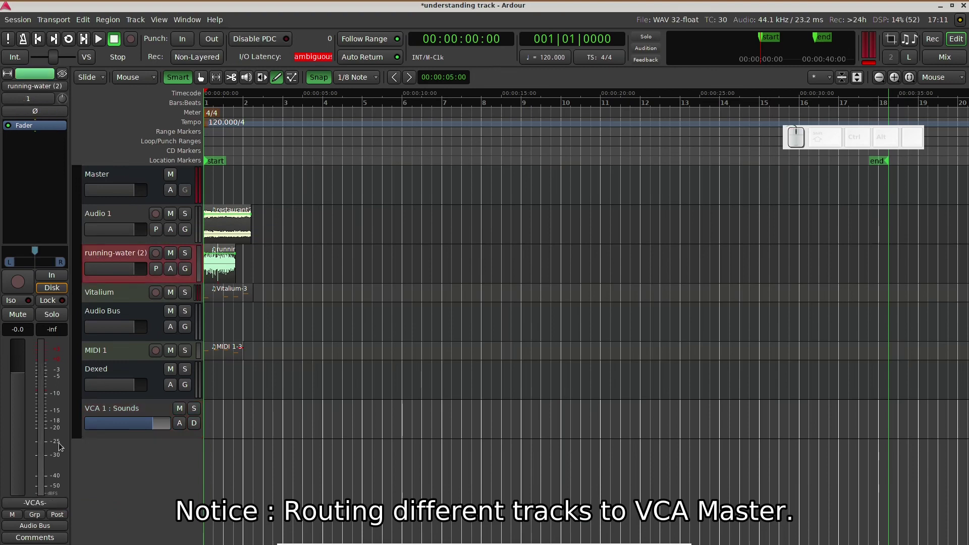
{"action": "left_click", "coordinate": [56, 522]}
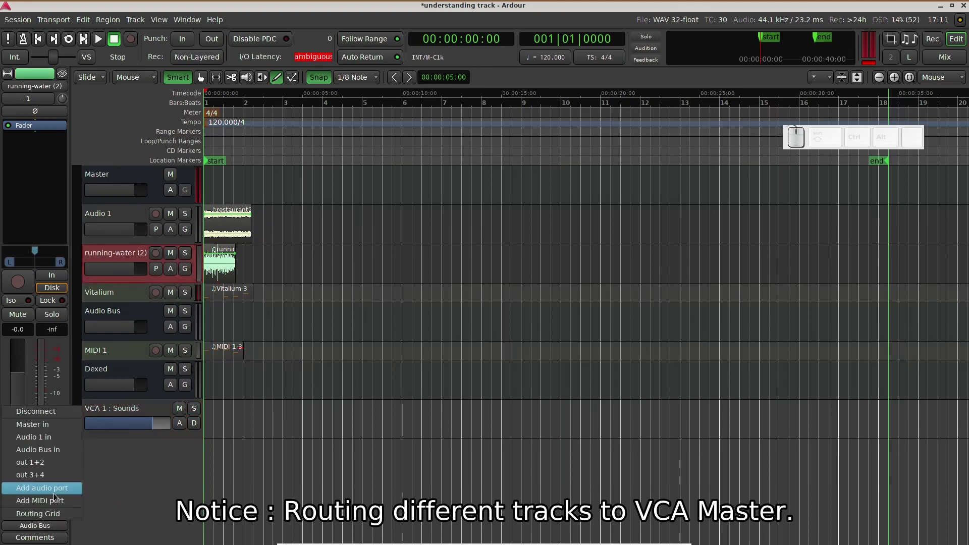
{"action": "left_click", "coordinate": [52, 526]}
{"action": "left_click", "coordinate": [55, 506]}
{"action": "left_click", "coordinate": [71, 507]}
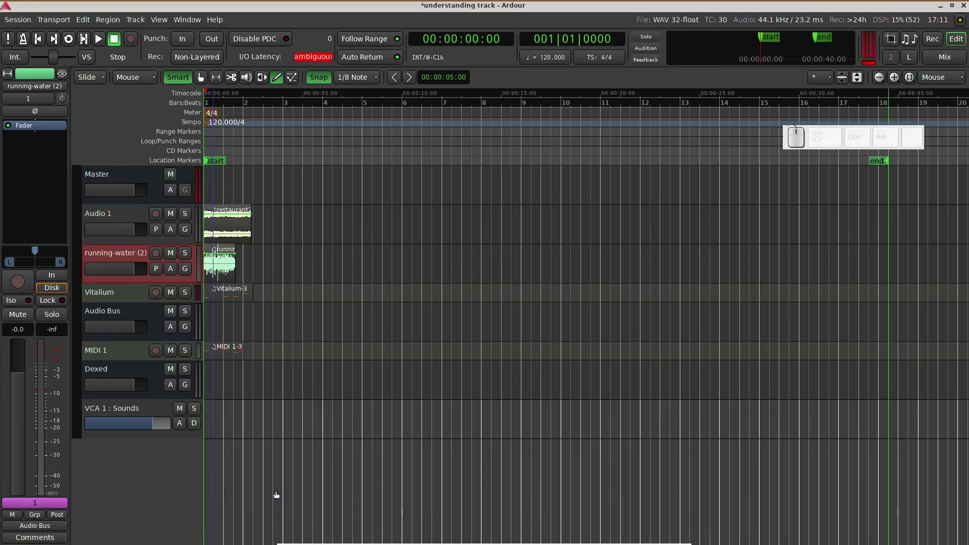
Pull the Sounds VCA level fully down, audition, then raise it partway and audition again
{"action": "left_click_drag", "start_coordinate": [154, 425], "coordinate": [62, 422]}
{"action": "key", "text": "space"}
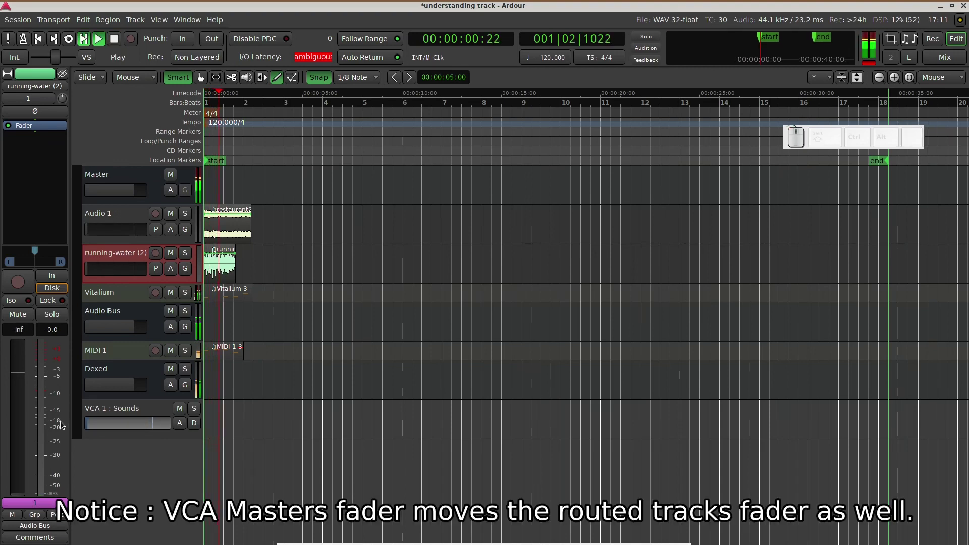
{"action": "key", "text": "space"}
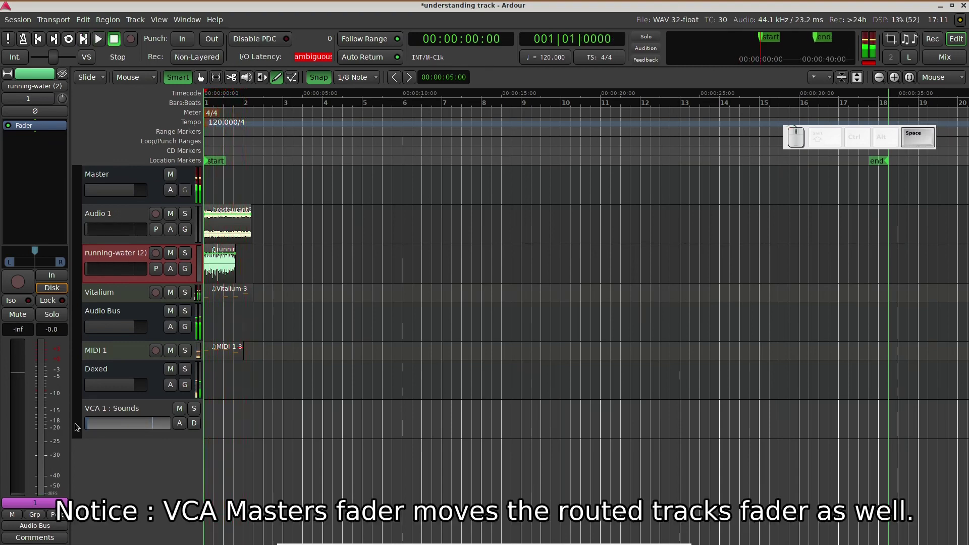
{"action": "left_click_drag", "start_coordinate": [95, 426], "coordinate": [123, 428]}
{"action": "key", "text": "space"}
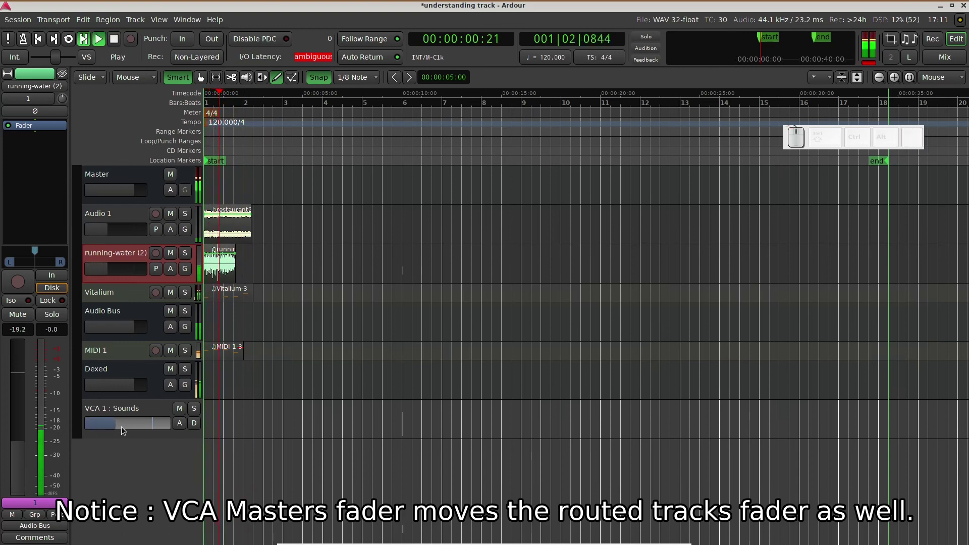
{"action": "key", "text": "space"}
Raise the Sounds VCA a bit more, audition, then nudge Audio 1's volume slightly up
{"action": "left_click", "coordinate": [123, 427]}
{"action": "key", "text": "space"}
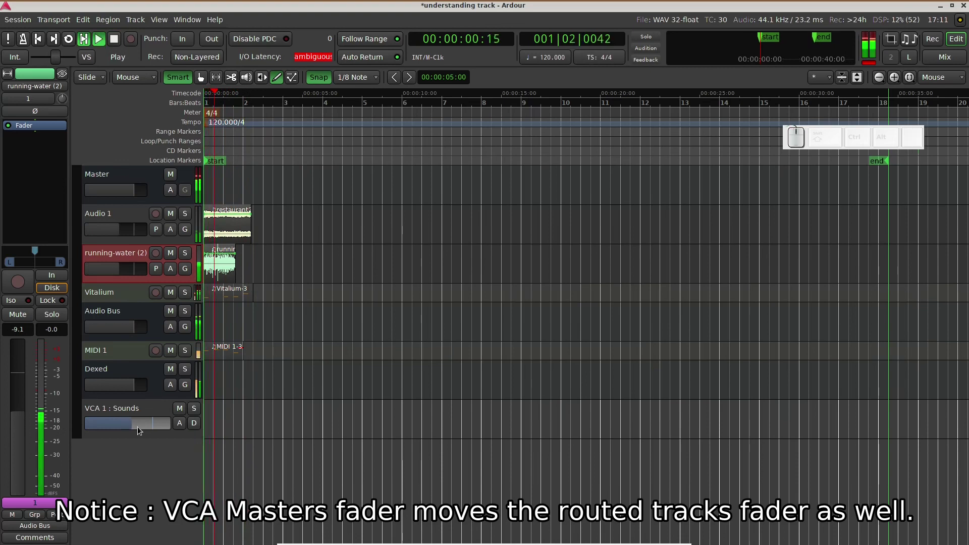
{"action": "key", "text": "space"}
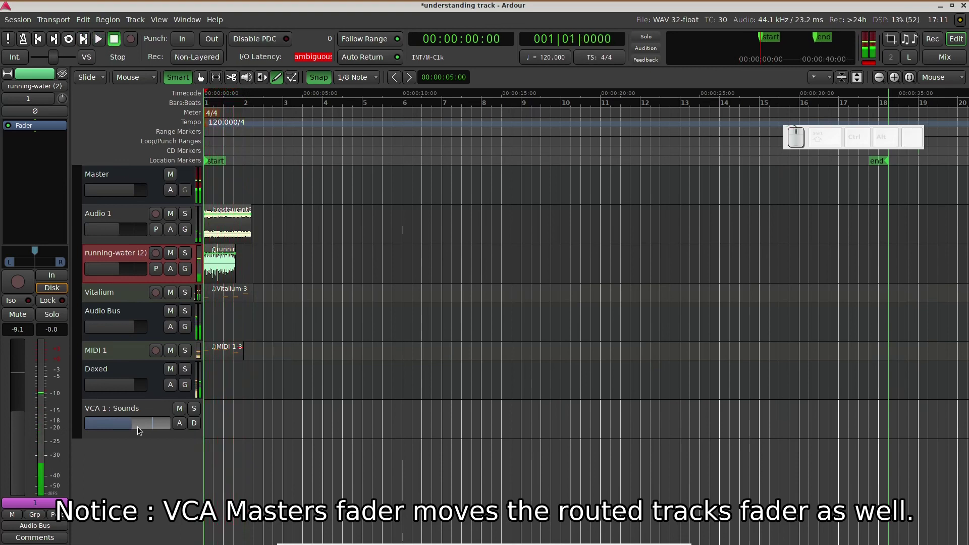
{"action": "left_click", "coordinate": [128, 445]}
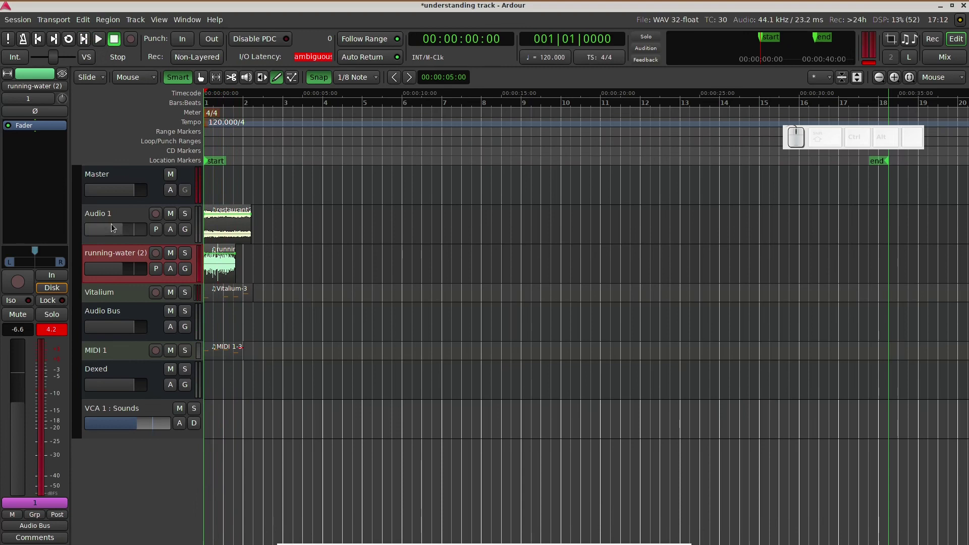
{"action": "left_click", "coordinate": [113, 231]}
Lower the running-water (2) fader until the mixer strip reads -12.6 dB
{"action": "left_click_drag", "start_coordinate": [117, 274], "coordinate": [109, 275]}
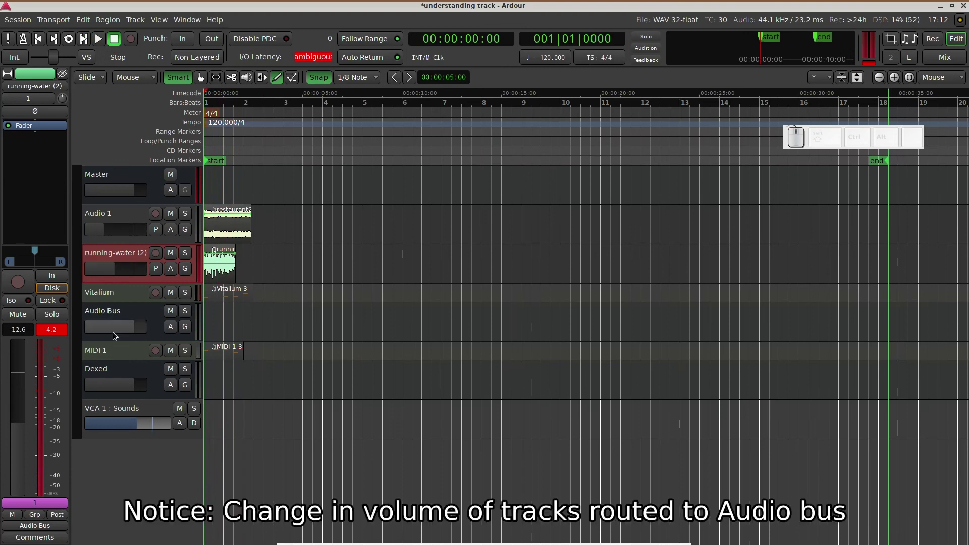
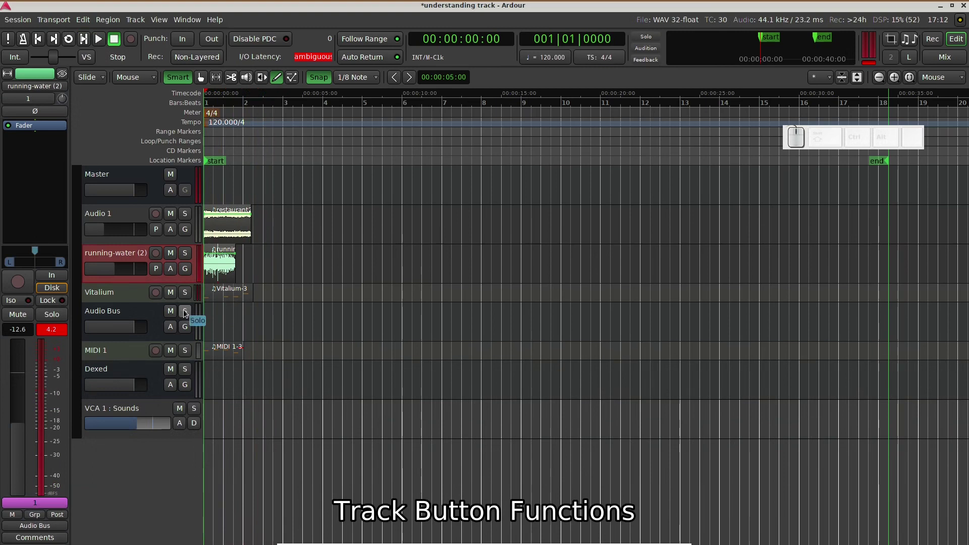
{"action": "left_click", "coordinate": [184, 253]}
{"action": "key", "text": "space"}
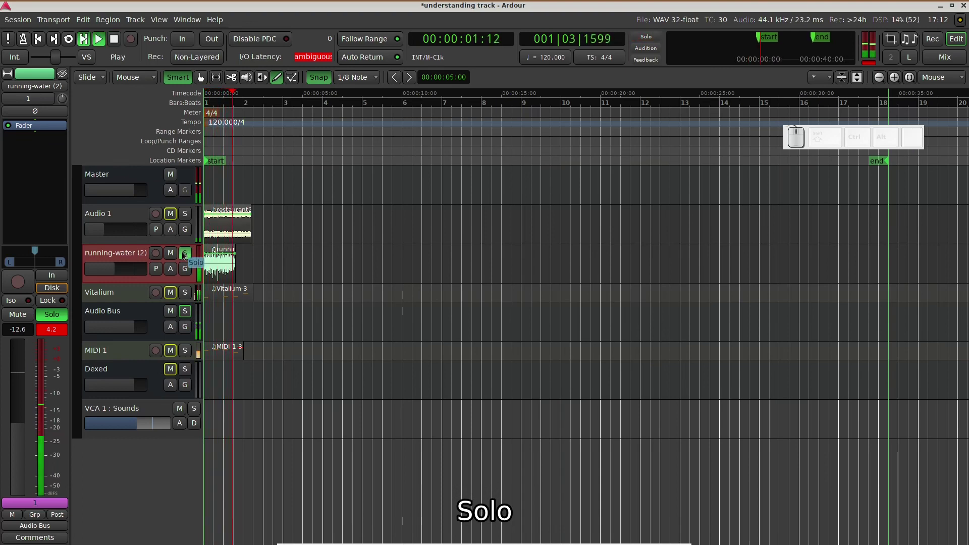
{"action": "key", "text": "space"}
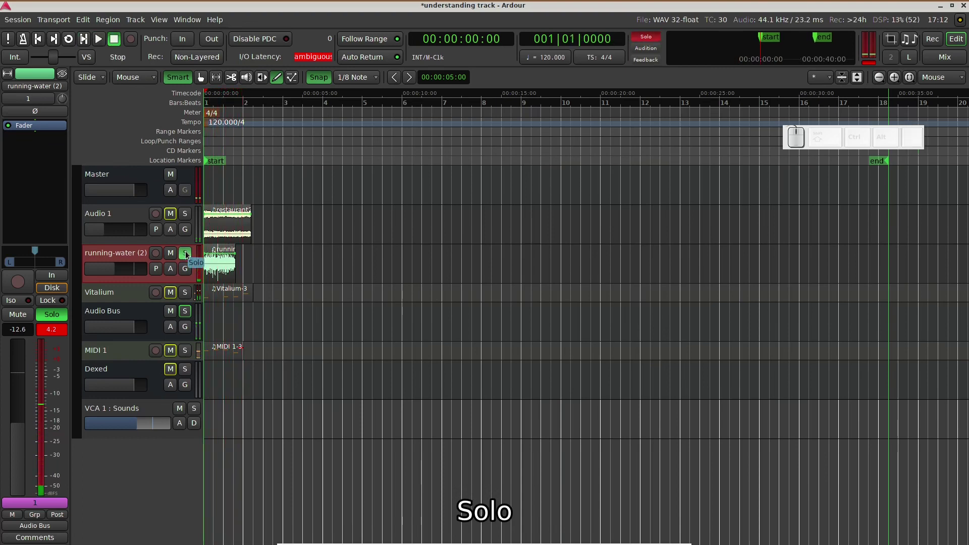
{"action": "key", "text": "space"}
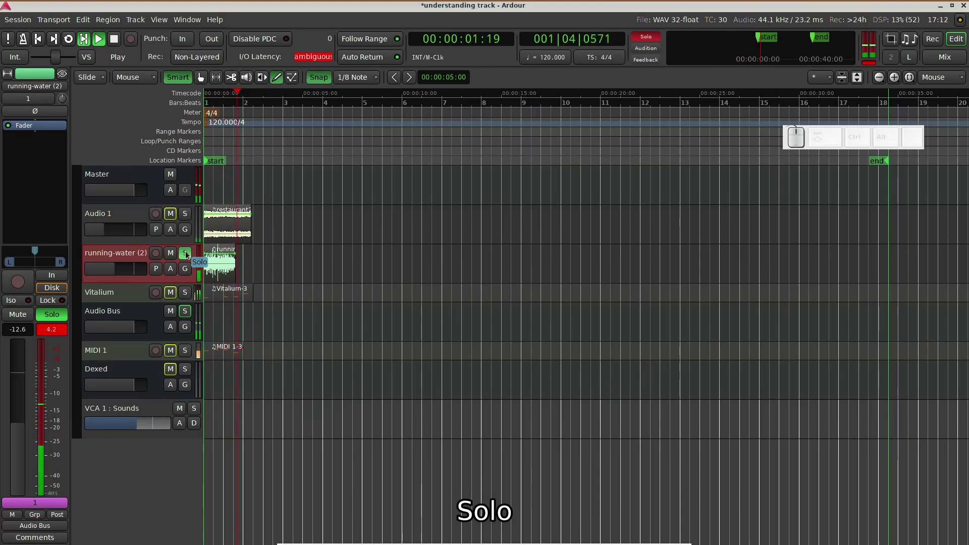
{"action": "key", "text": "space"}
{"action": "left_click", "coordinate": [187, 258]}
{"action": "left_click", "coordinate": [173, 256]}
{"action": "key", "text": "space"}
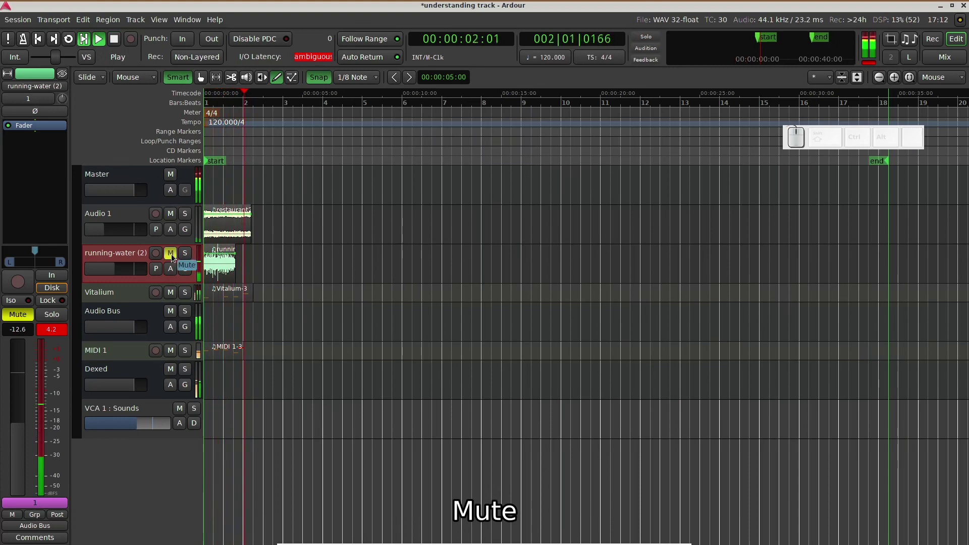
{"action": "key", "text": "space"}
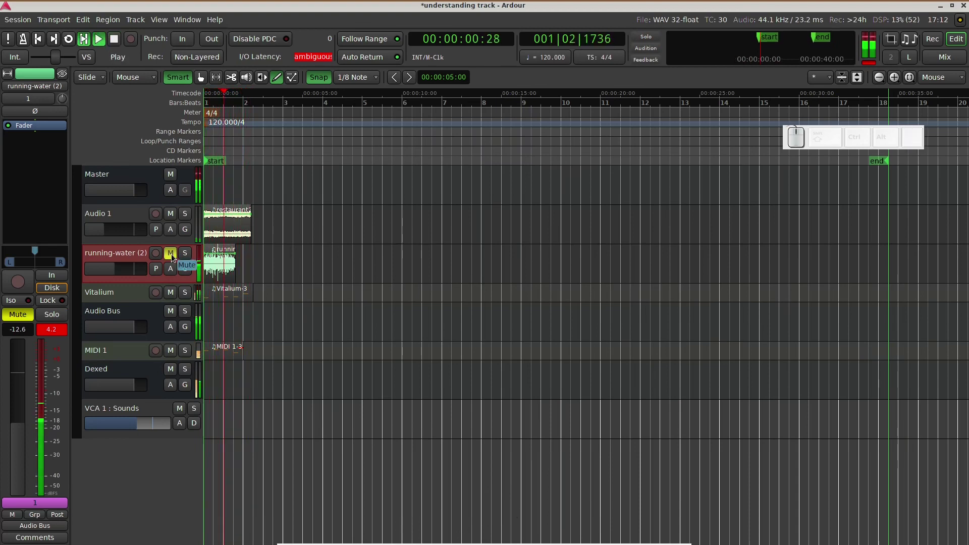
{"action": "key", "text": "space"}
{"action": "left_click", "coordinate": [173, 256]}
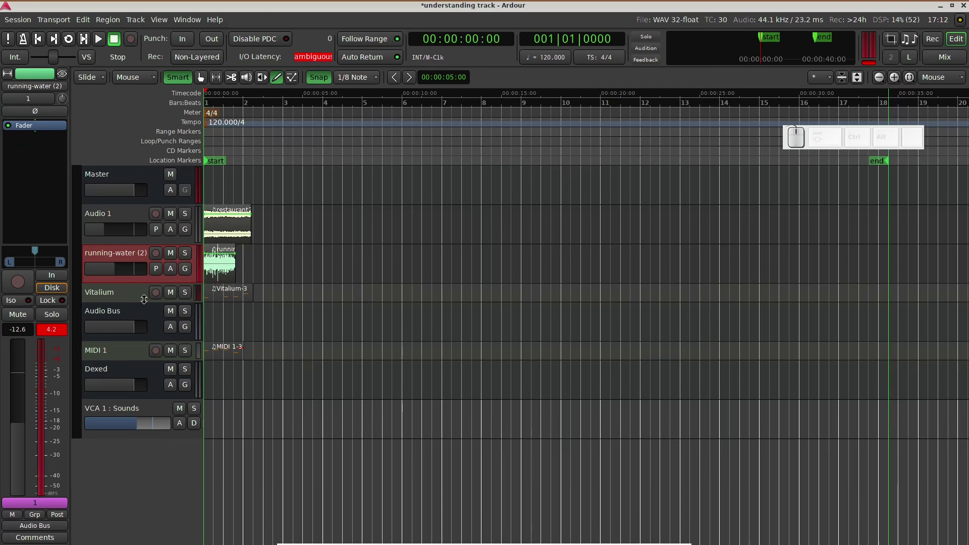
Enlarge the Vitalium track and show its Fader automation lane
{"action": "left_click_drag", "start_coordinate": [141, 321], "coordinate": [145, 340]}
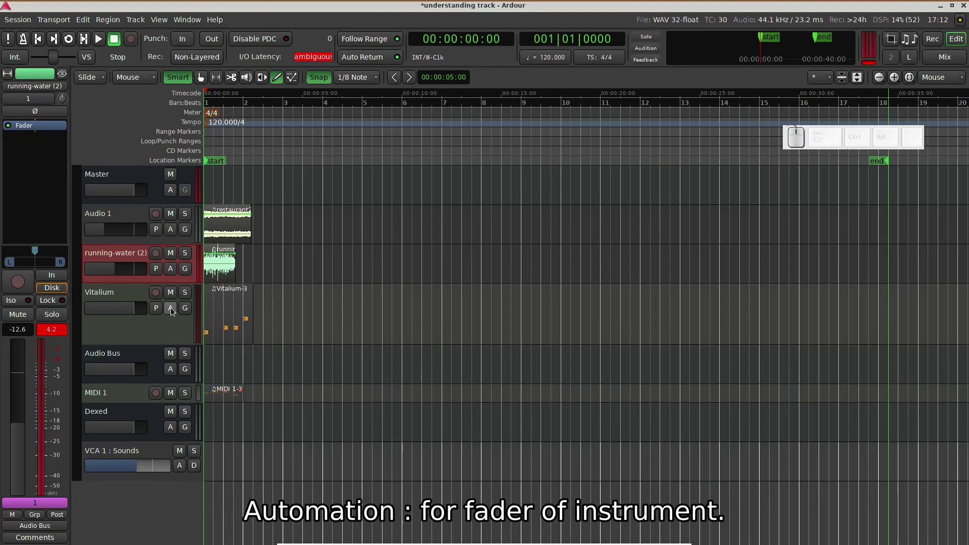
{"action": "left_click", "coordinate": [174, 310]}
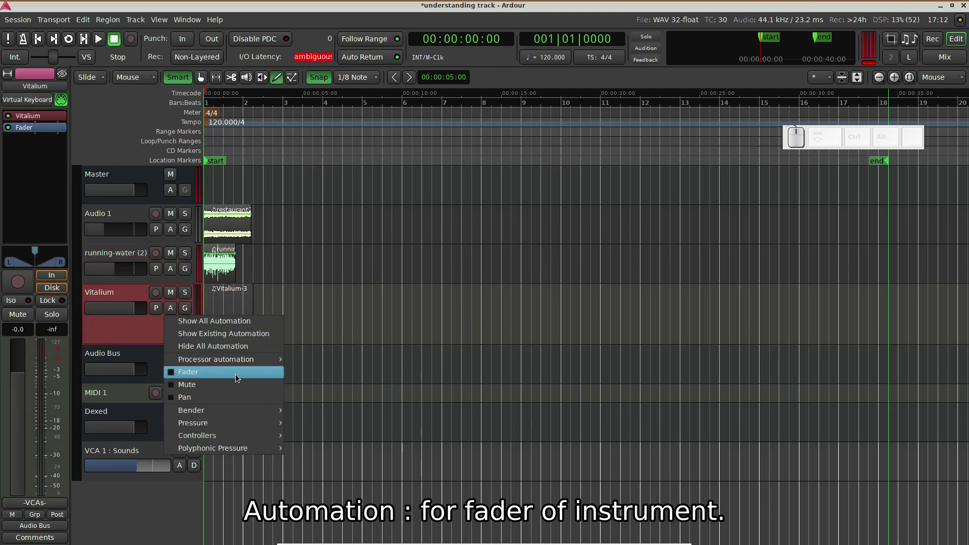
{"action": "left_click", "coordinate": [238, 376]}
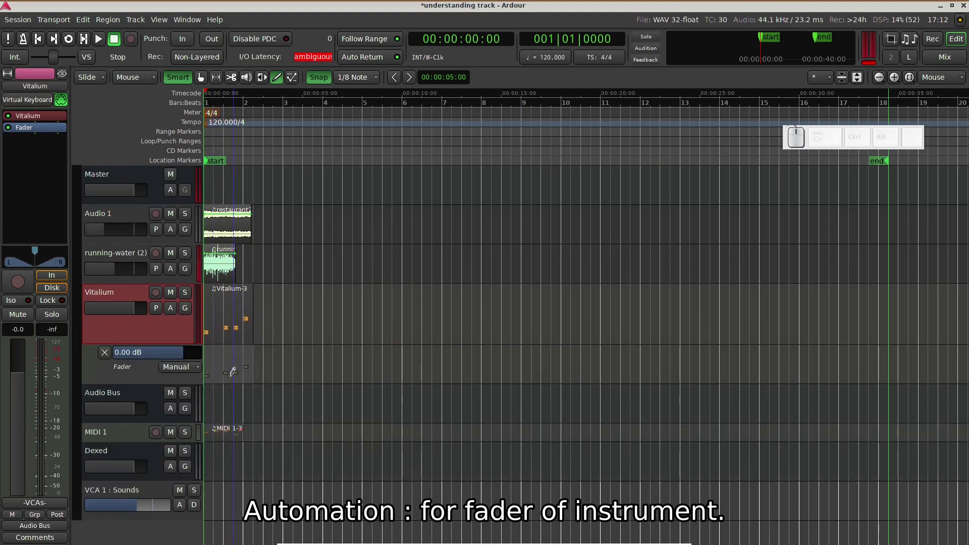
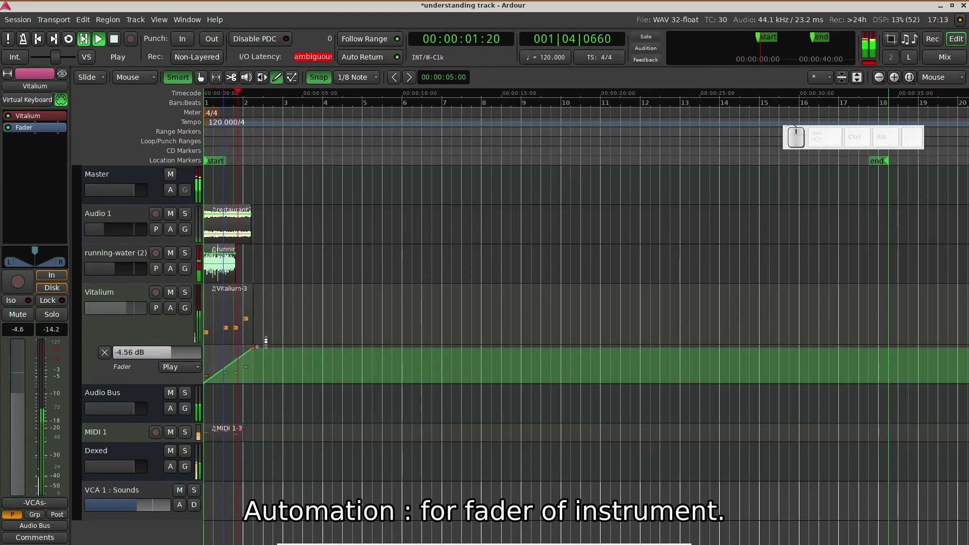
Audition the rising fader ramp from -inf over the first bar
{"action": "key", "text": "space"}
{"action": "key", "text": "space"}
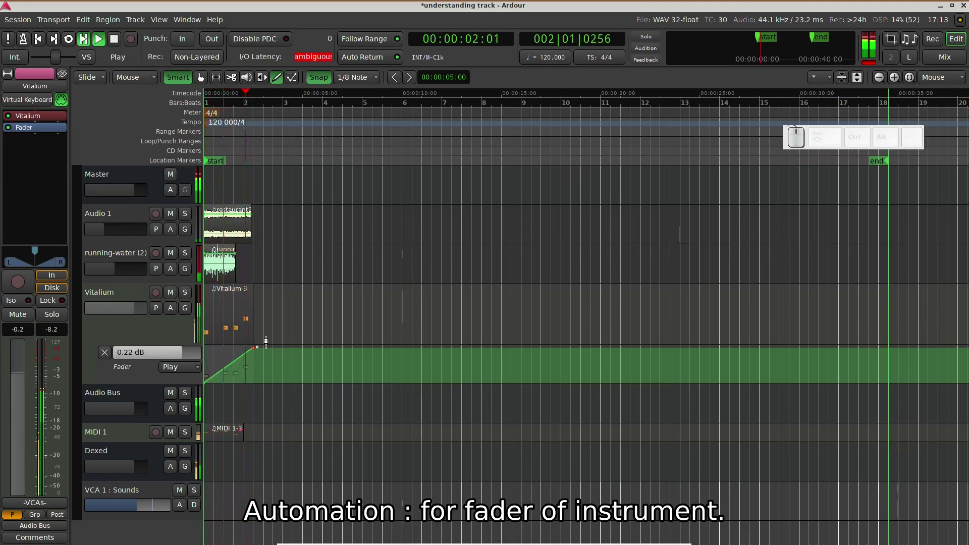
{"action": "key", "text": "space"}
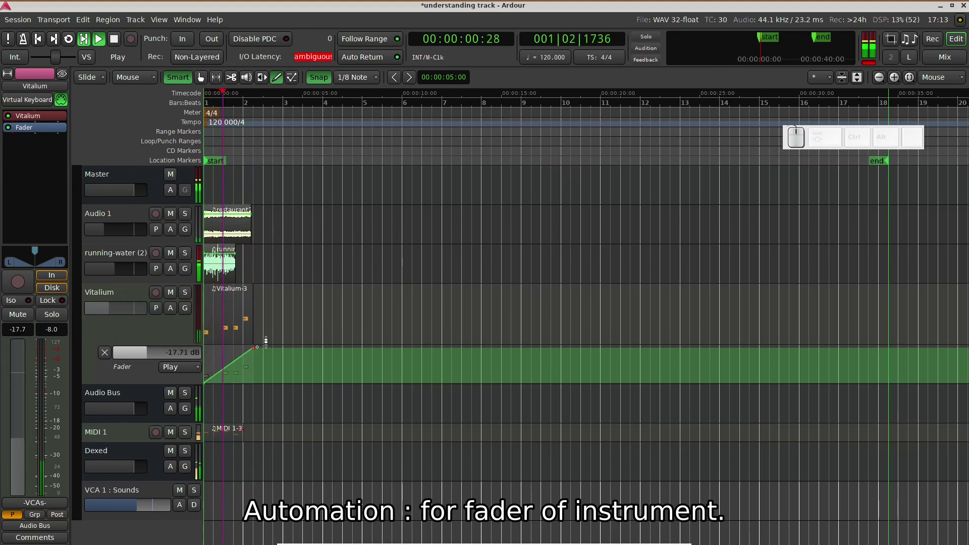
{"action": "key", "text": "space"}
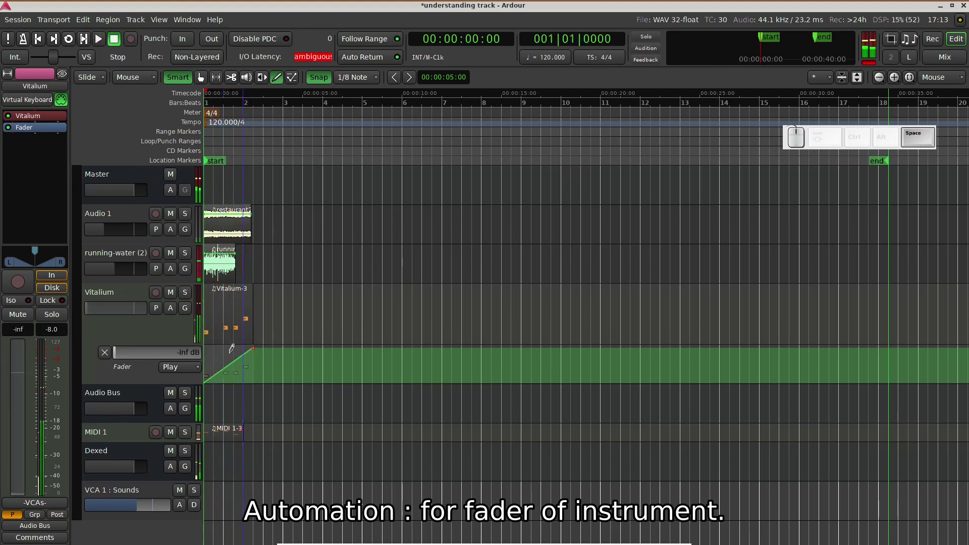
Set the lane's automation mode, hide the fader lane and play the session once more
{"action": "left_click", "coordinate": [200, 369]}
{"action": "left_click", "coordinate": [191, 359]}
{"action": "left_click", "coordinate": [108, 351]}
{"action": "key", "text": "space"}
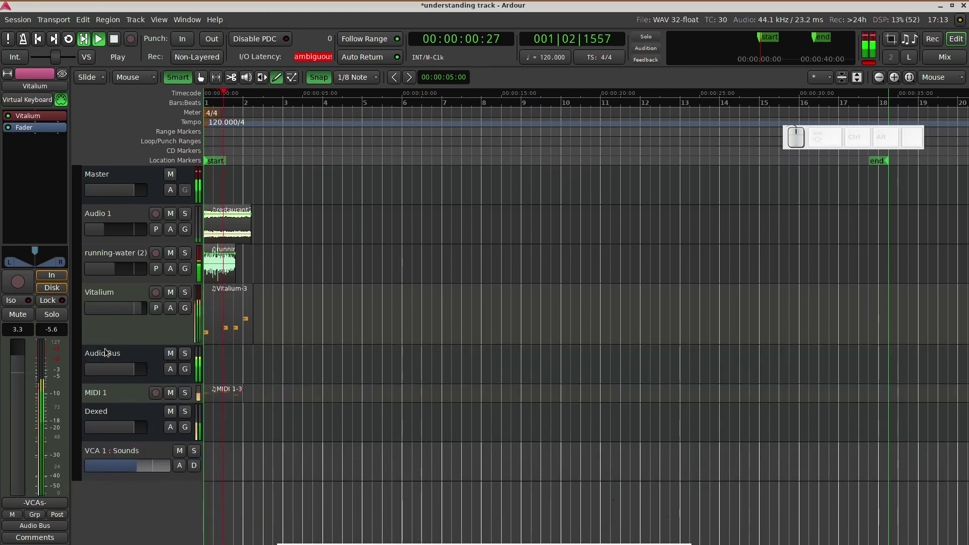
{"action": "key", "text": "space"}
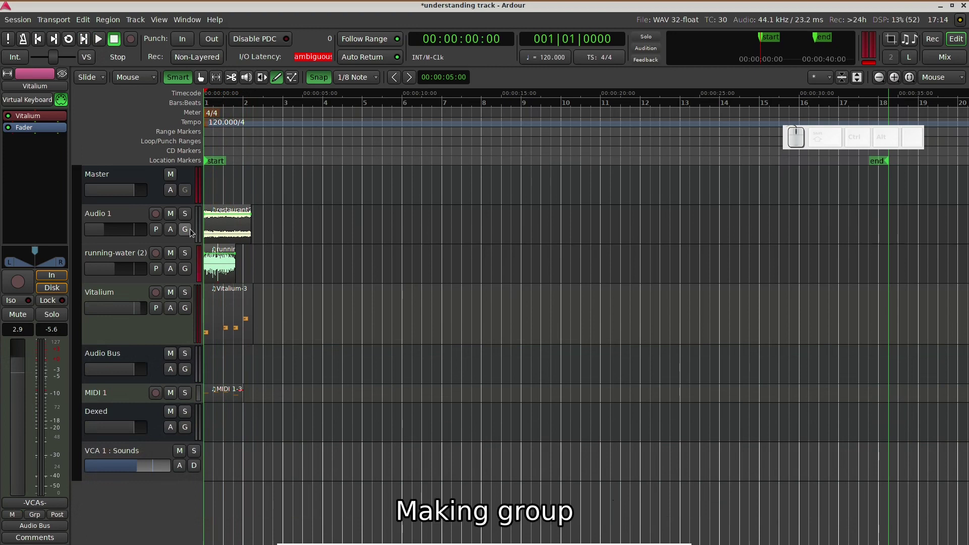
Create a new track group named 'melody' from Audio 1's group button
{"action": "left_click", "coordinate": [192, 230]}
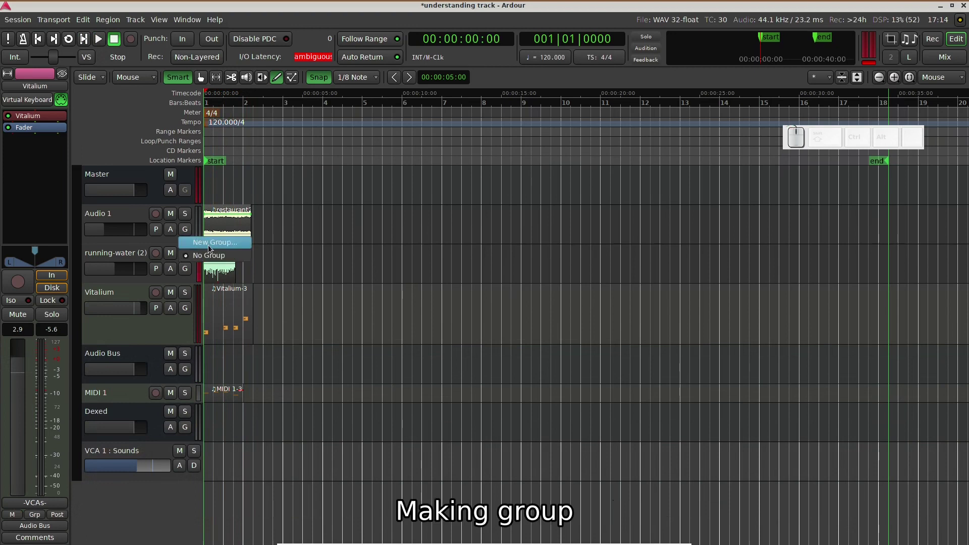
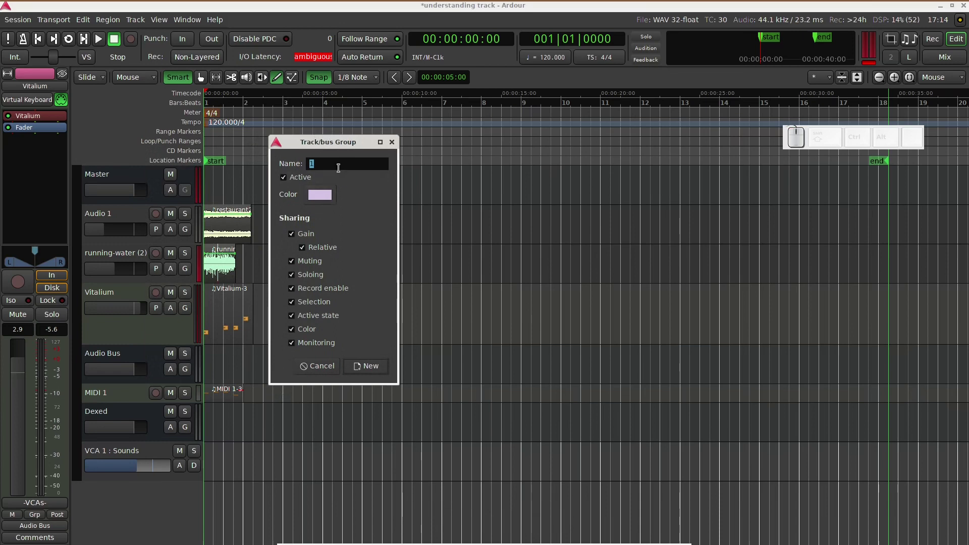
{"action": "key", "text": "m"}
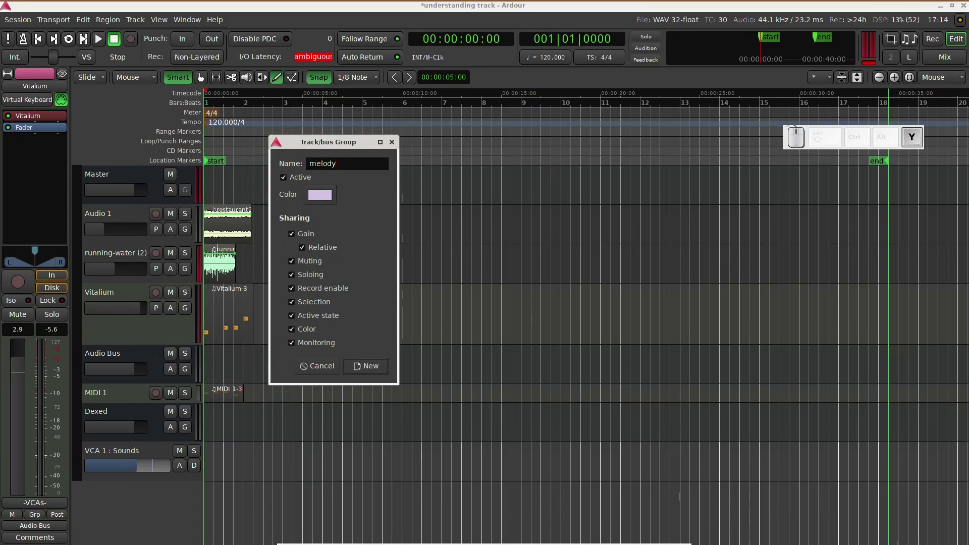
{"action": "key", "text": "Return"}
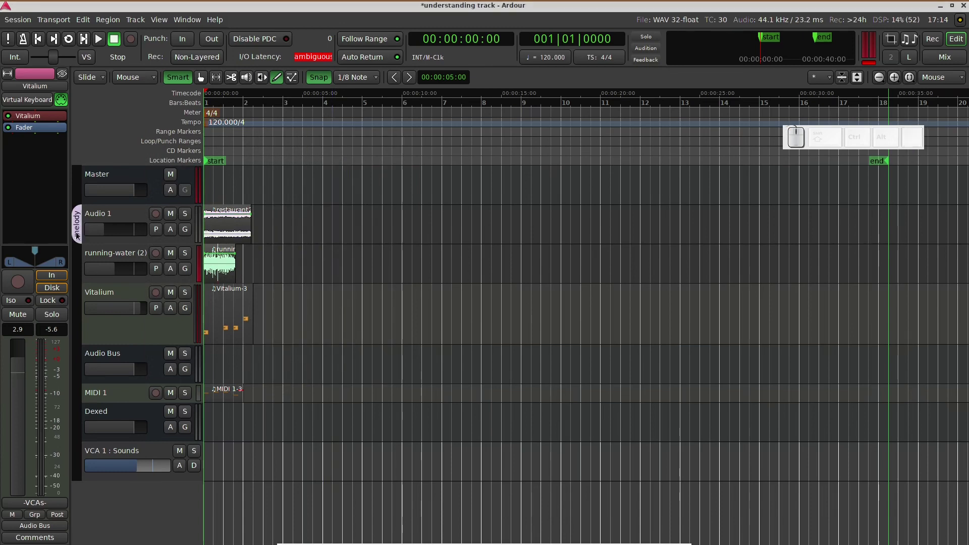
Extend the melody group down to Audio Bus and audition group mute during playback, leaving mute off
{"action": "left_click_drag", "start_coordinate": [76, 231], "coordinate": [76, 370]}
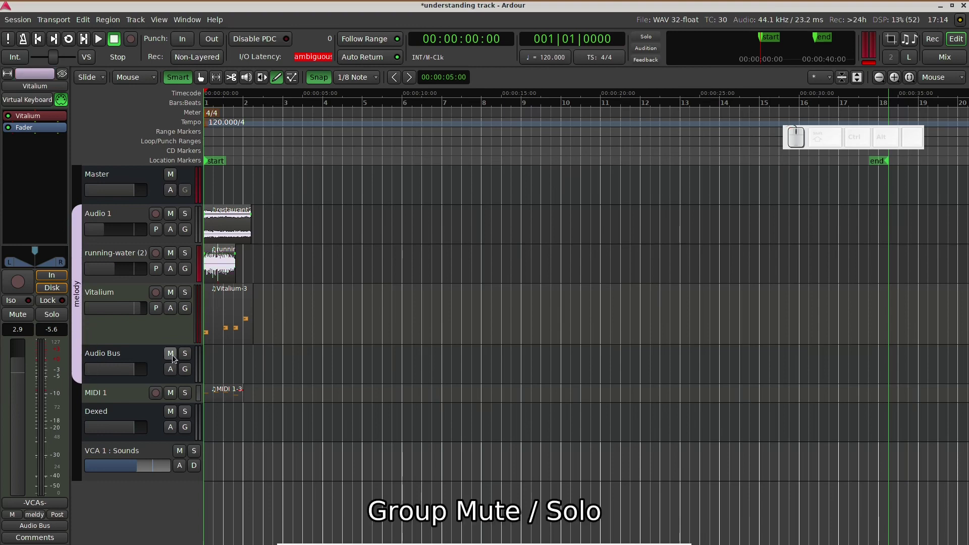
{"action": "left_click", "coordinate": [174, 356]}
{"action": "key", "text": "space"}
{"action": "key", "text": "space"}
{"action": "left_click", "coordinate": [174, 356]}
{"action": "key", "text": "space"}
{"action": "left_click", "coordinate": [174, 356]}
{"action": "key", "text": "space"}
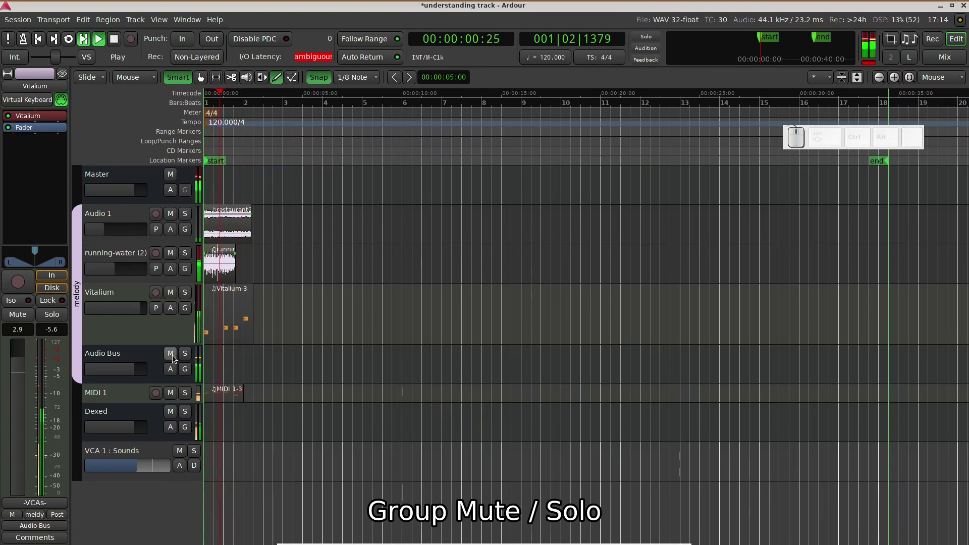
{"action": "key", "text": "space"}
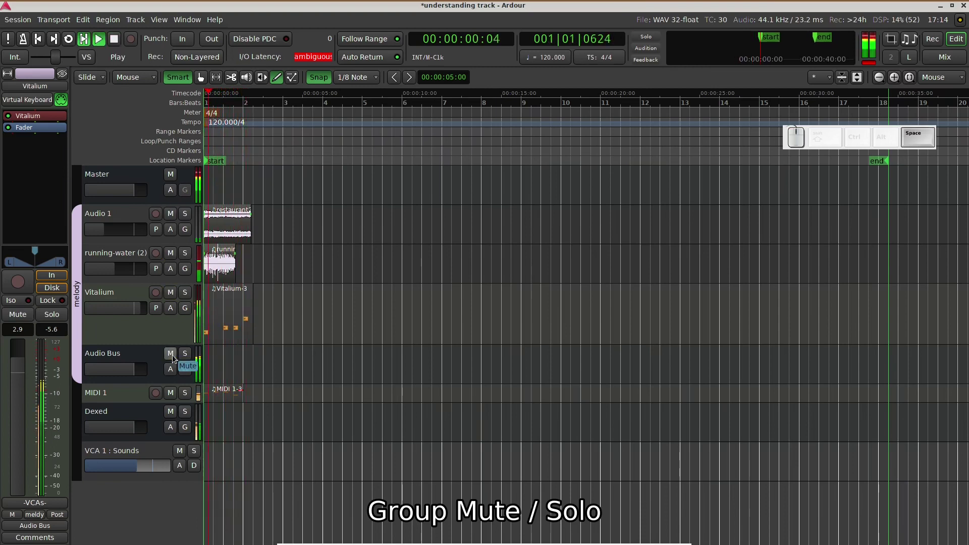
{"action": "key", "text": "space"}
Audition group solo on the melody group during playback, then clear solo
{"action": "left_click", "coordinate": [187, 351]}
{"action": "key", "text": "space"}
{"action": "key", "text": "space"}
{"action": "left_click", "coordinate": [187, 358]}
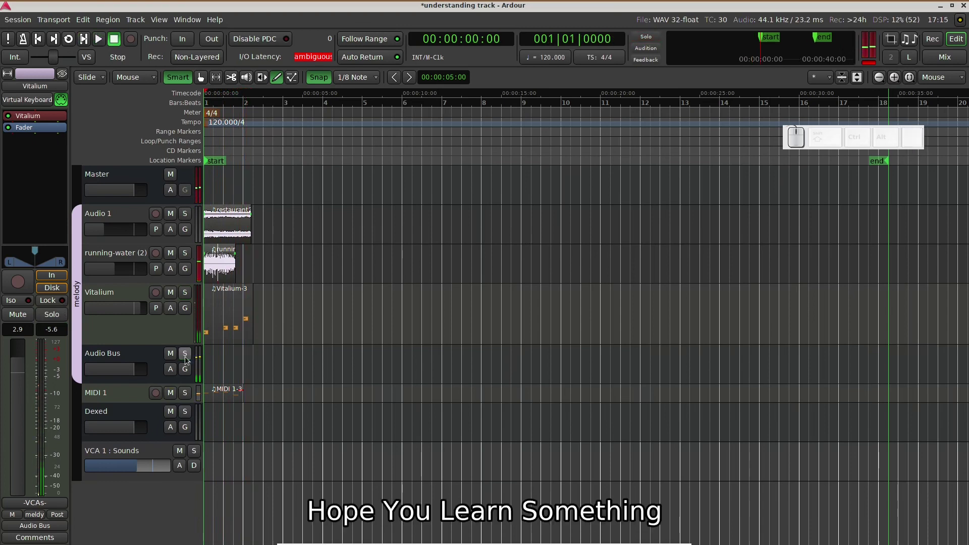